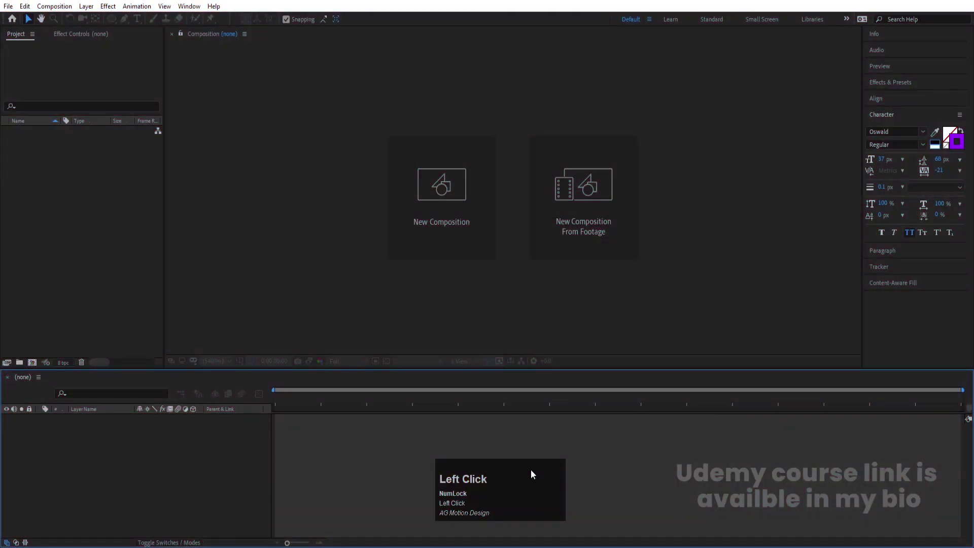
- Create a new 1920×1080, 30 fps, 20-second composition named Main Animation
click(462, 199)
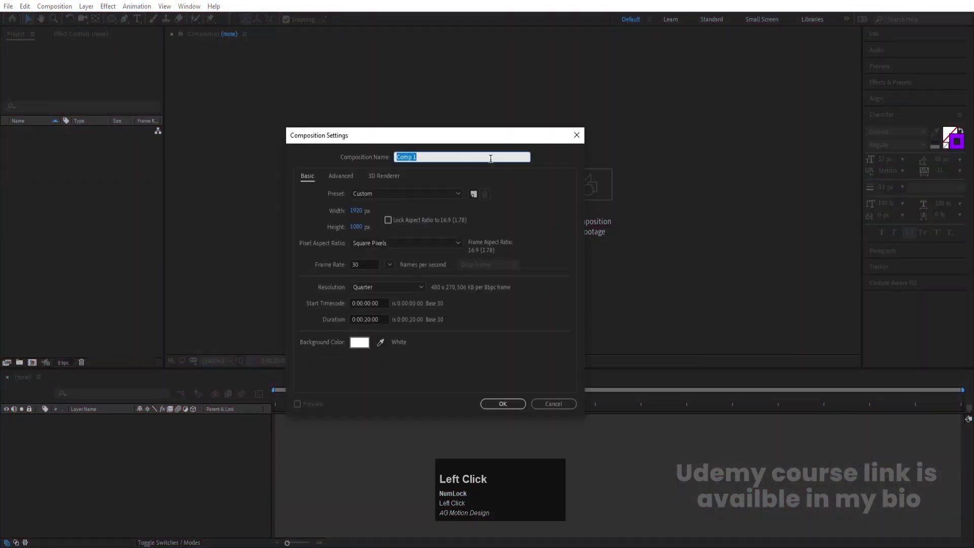
text(ain)
key(space)
text(imation)
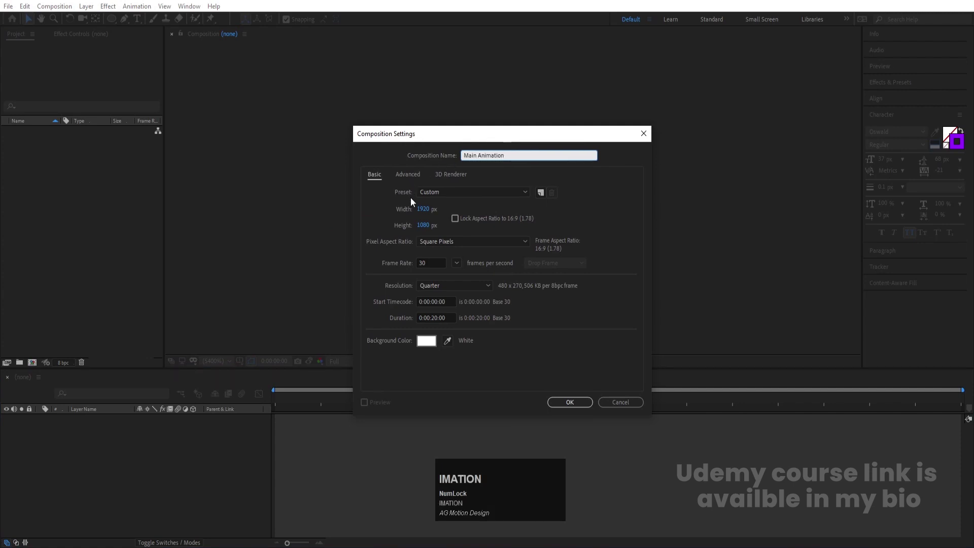
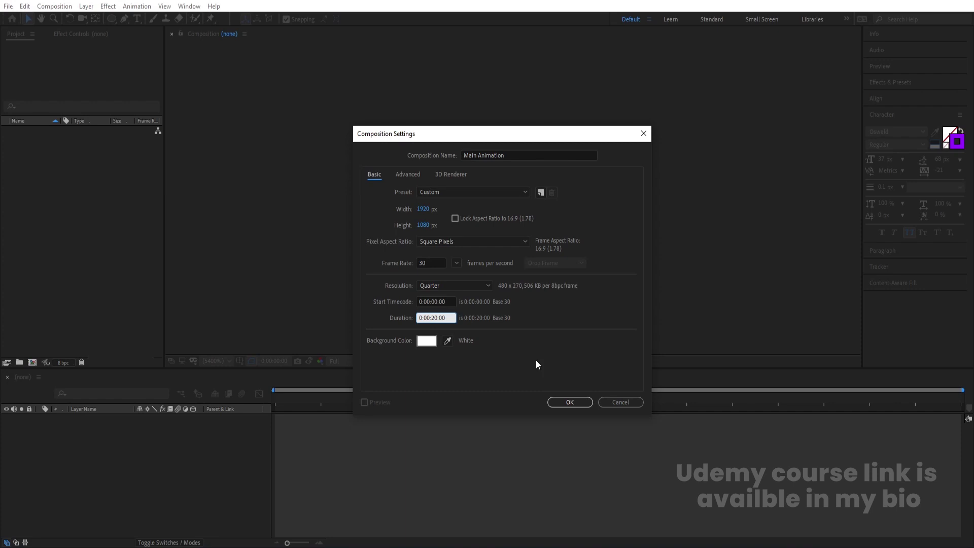
click(569, 410)
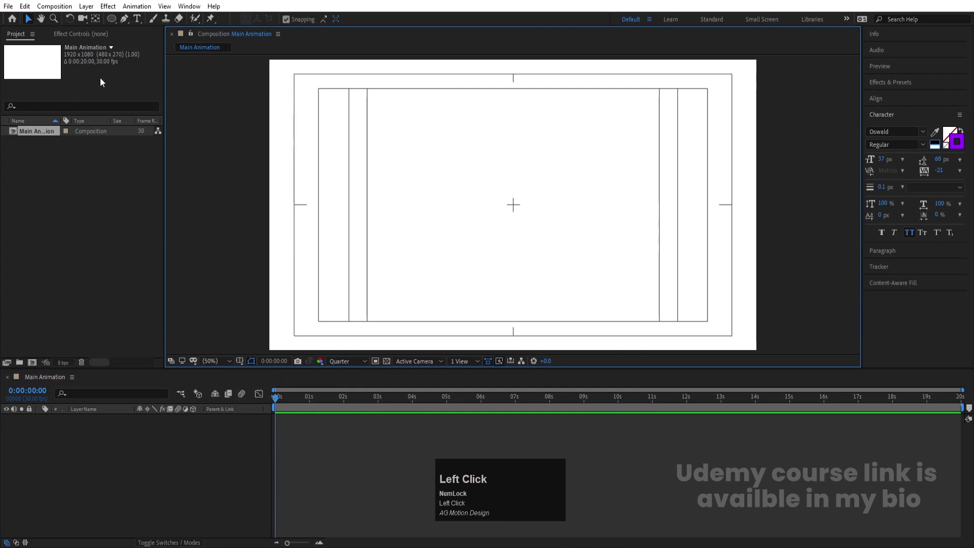
- Write a purple Oswald title reading TEXT at 456 px near the top of the frame
click(141, 27)
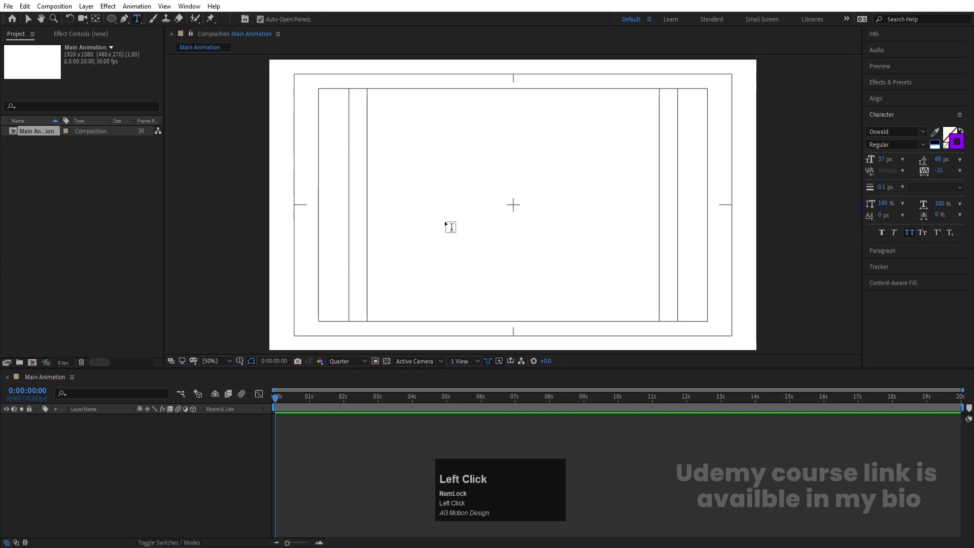
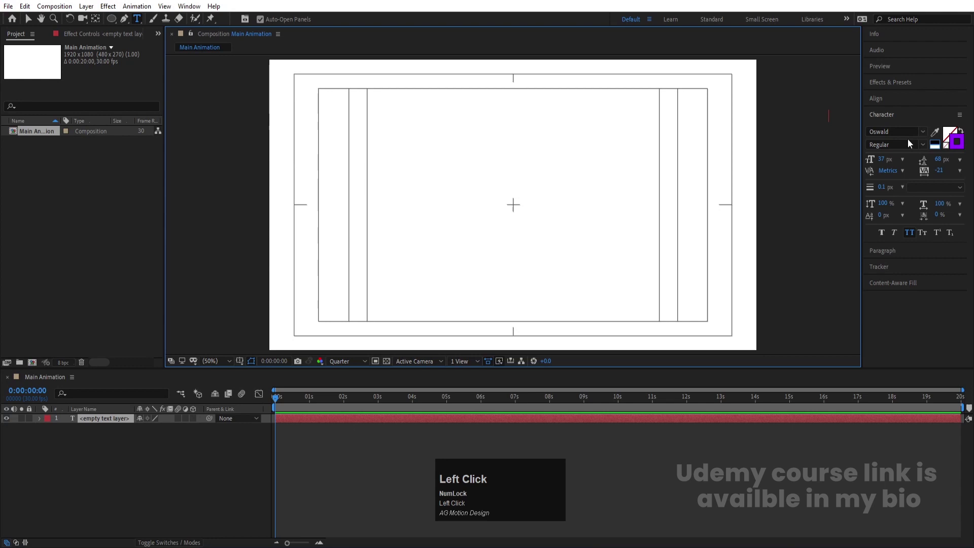
click(945, 150)
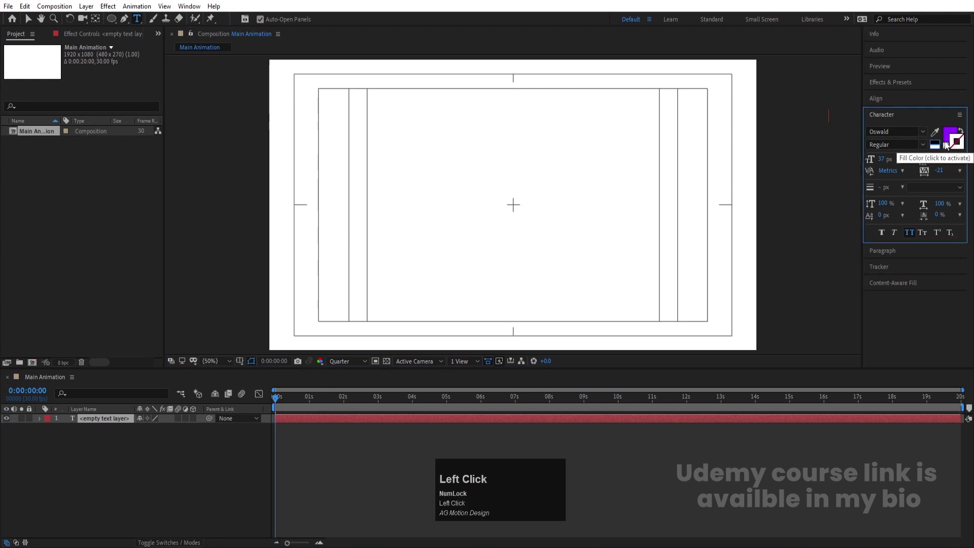
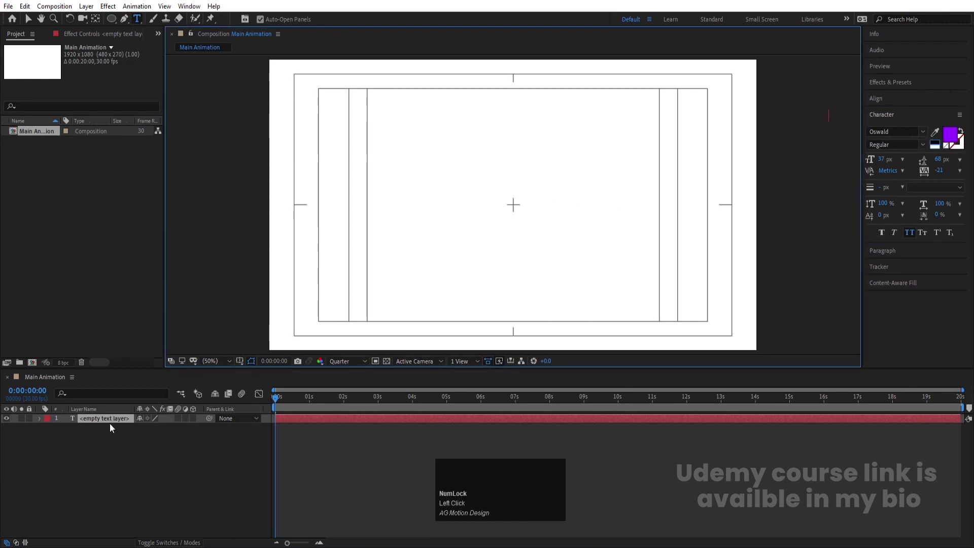
click(110, 425)
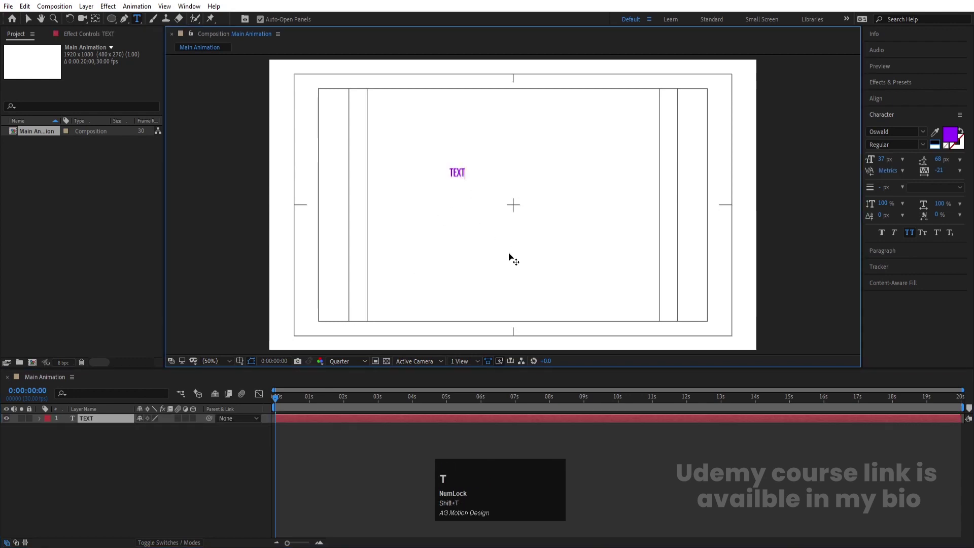
drag(342, 364, 134, 467)
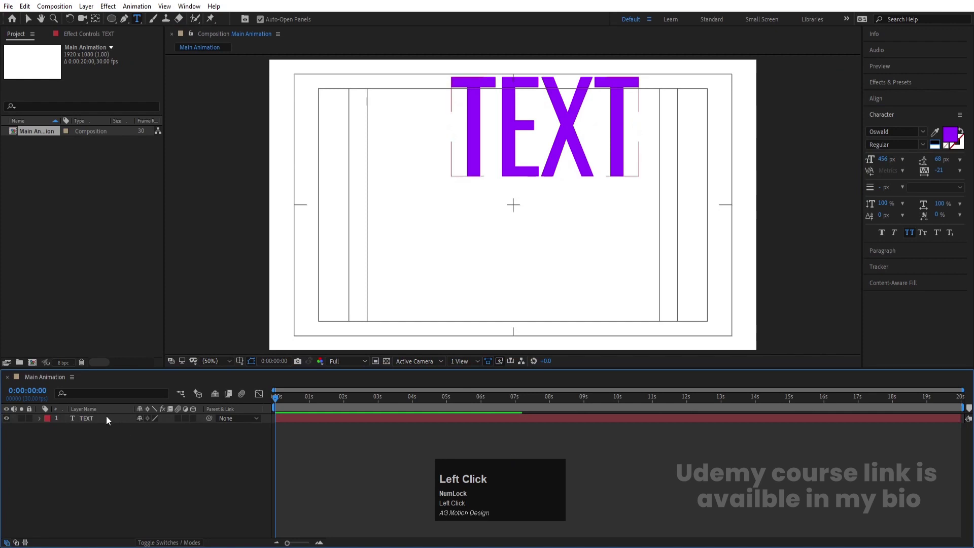
key(ctrl+alt+Home)
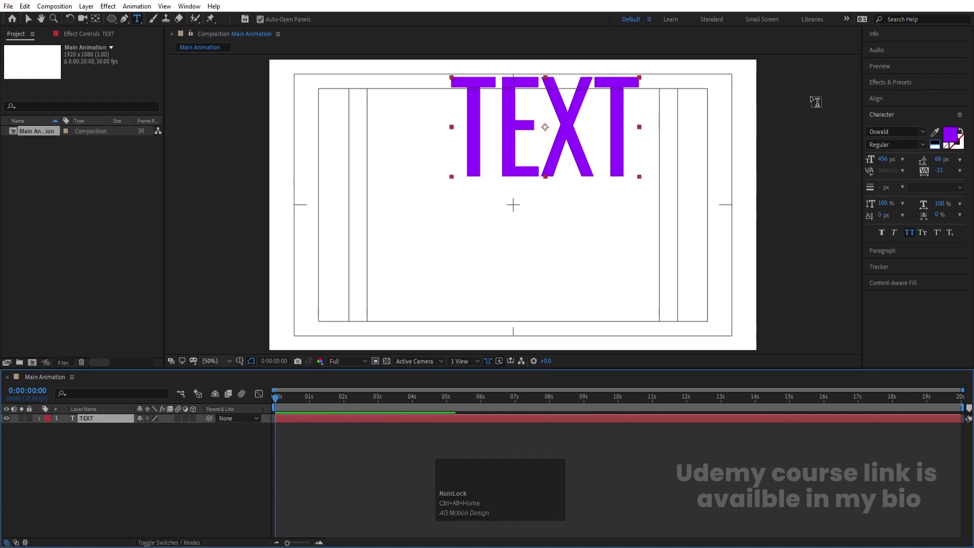
click(892, 103)
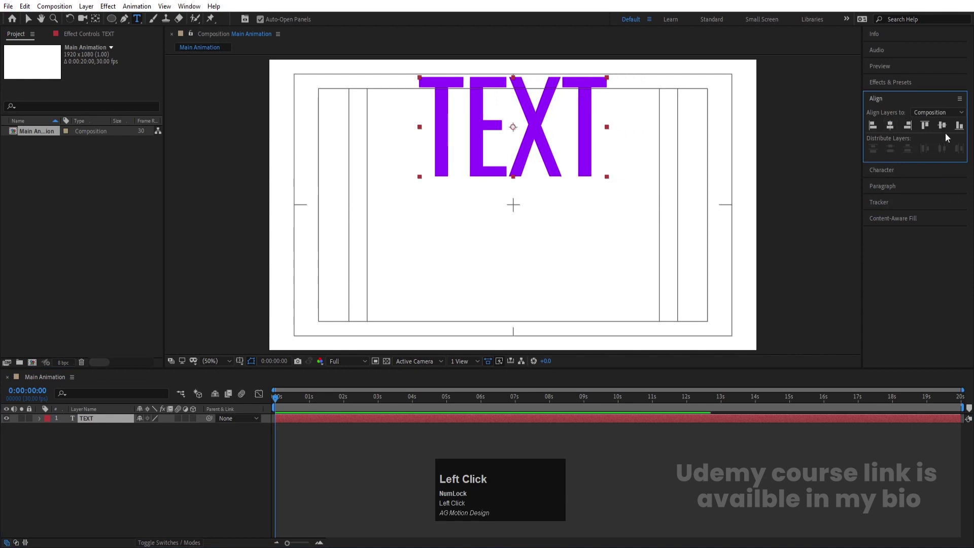
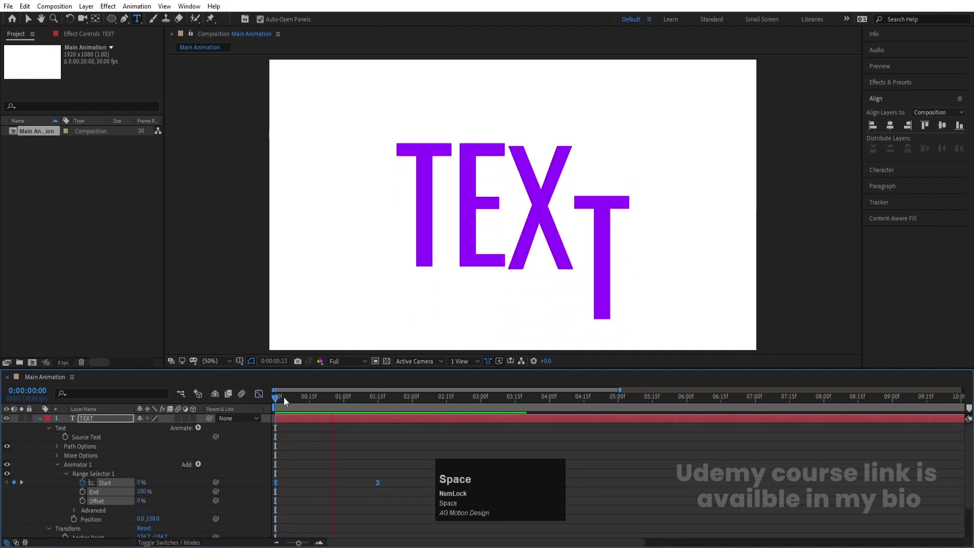
- Add Blur 50, Opacity 0% and Tracking -92 to the title's Animator 1
drag(300, 398, 199, 469)
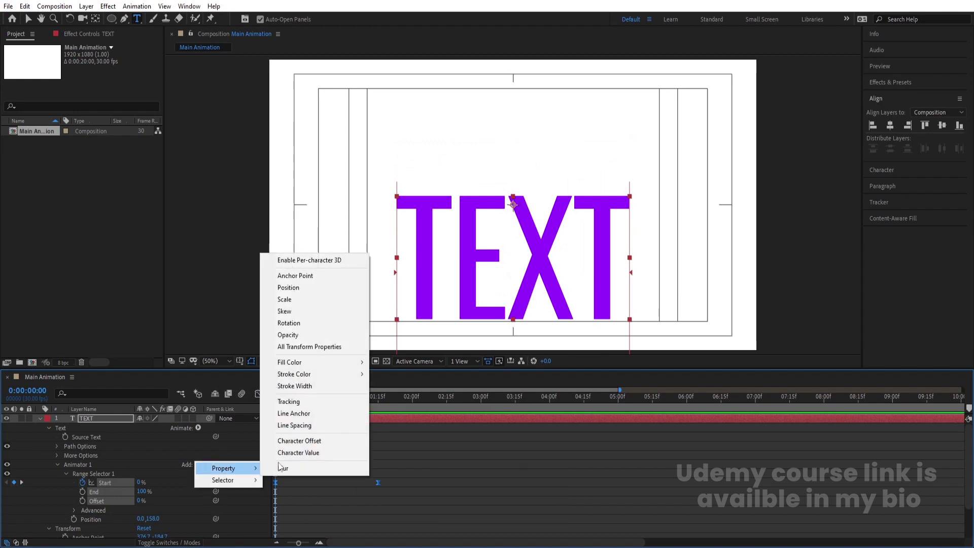
click(295, 470)
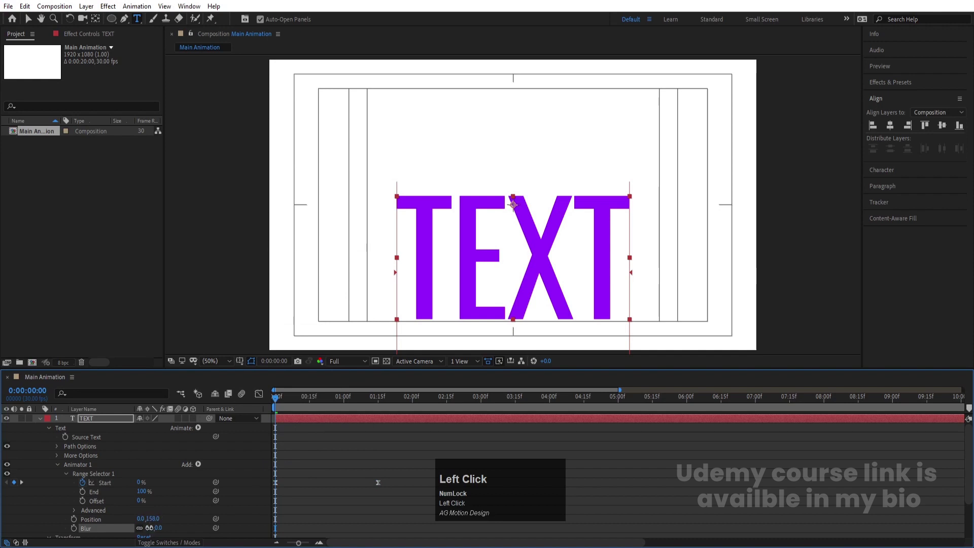
key(Return)
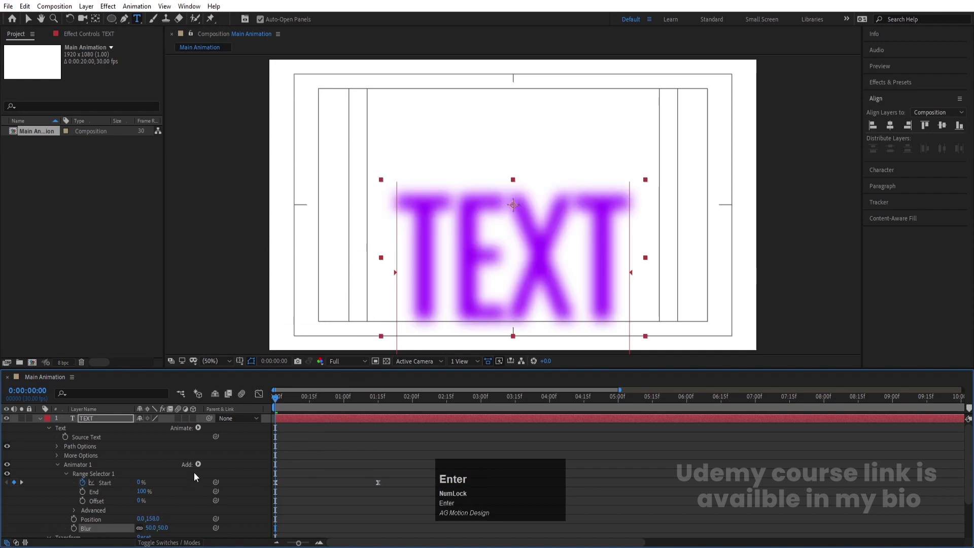
click(195, 469)
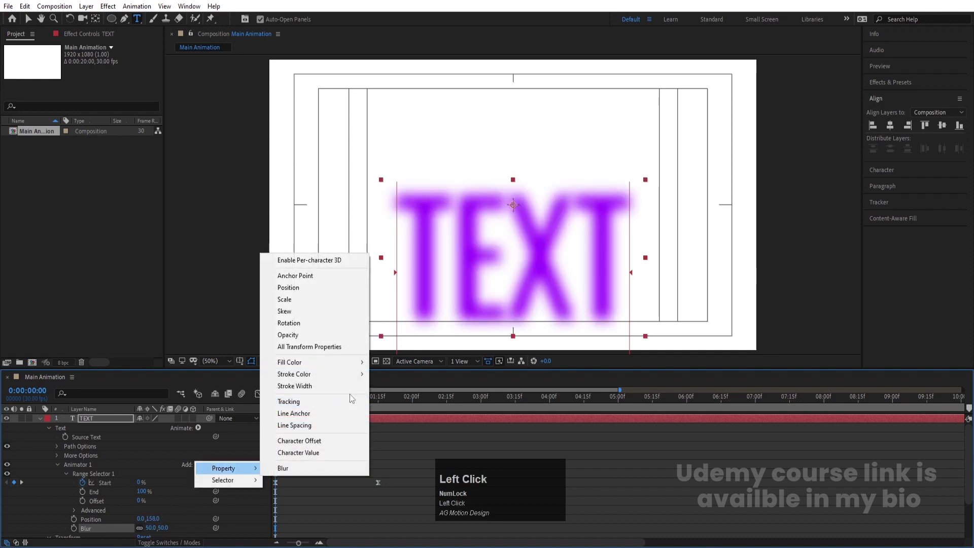
click(303, 367)
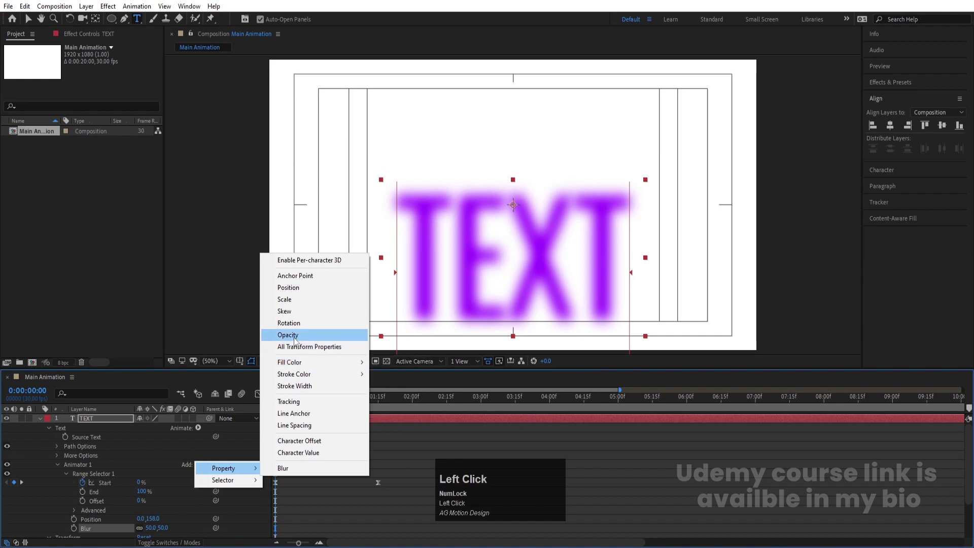
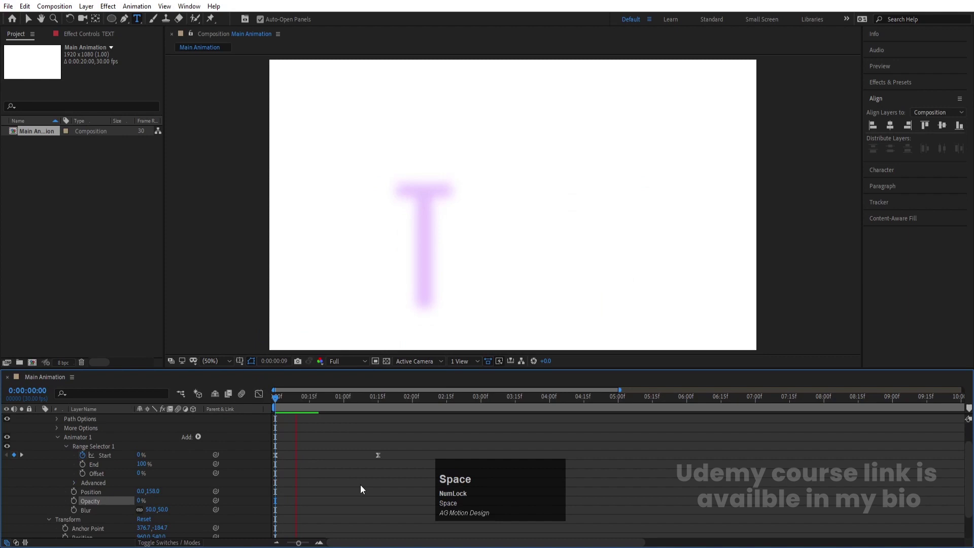
drag(306, 400, 100, 523)
- Preview the letters sharpening in and collapse the title layer's properties
key(space)
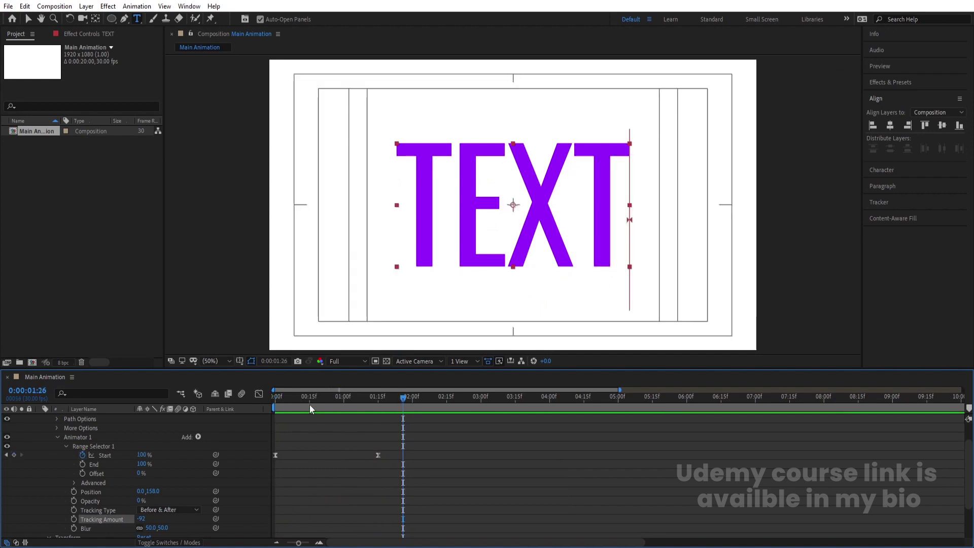
click(309, 405)
key(space)
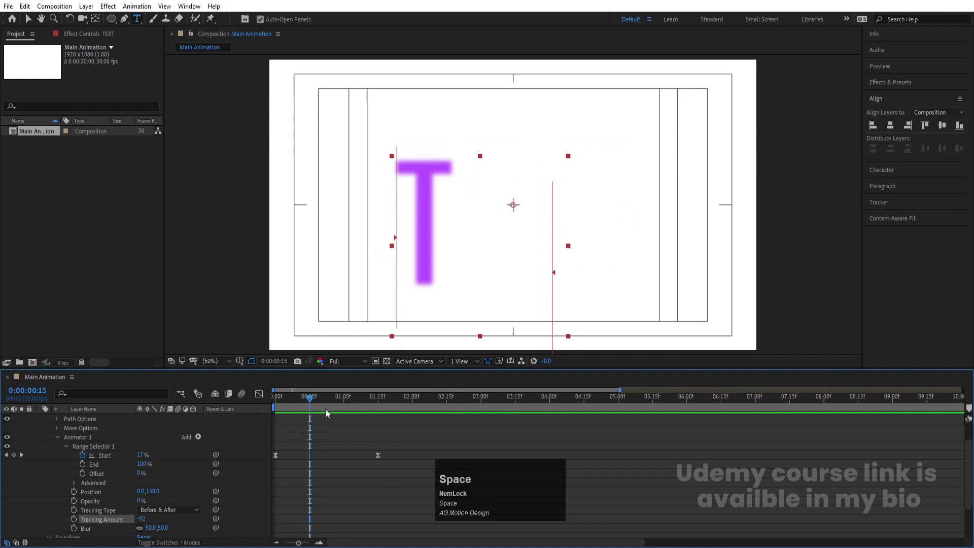
click(316, 405)
scroll(up, 3)
click(46, 418)
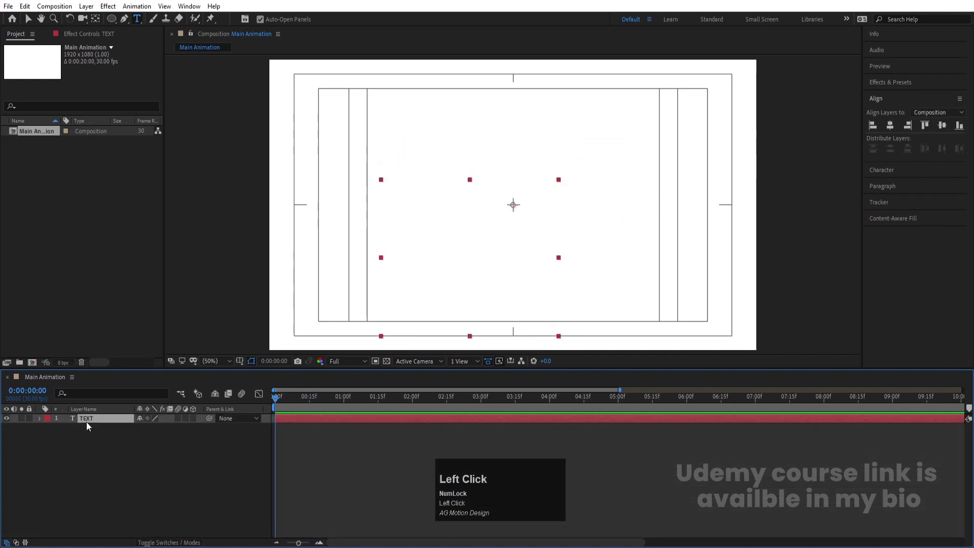
- Duplicate the title as TEXT 2 with no fill and a 1 px stroke, starting at 1:16
key(ctrl+d)
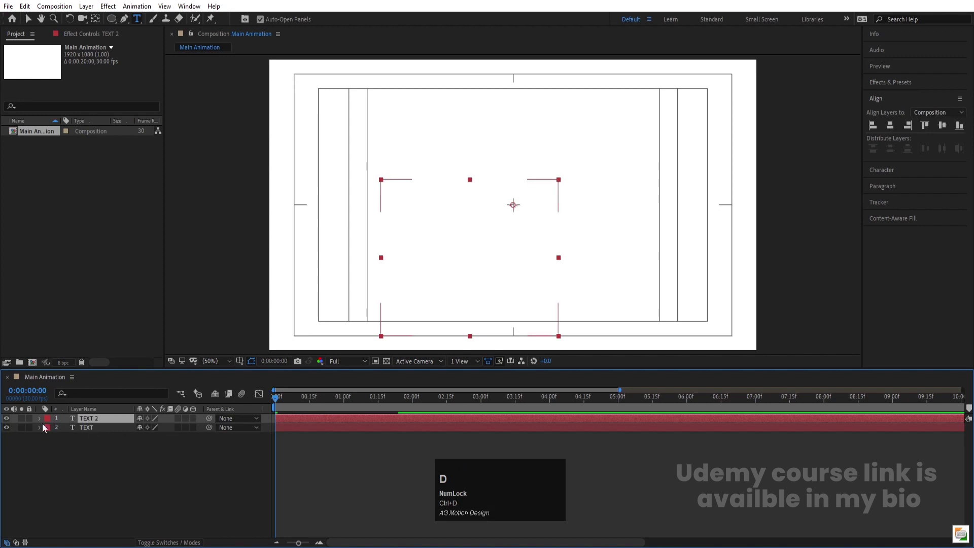
click(50, 422)
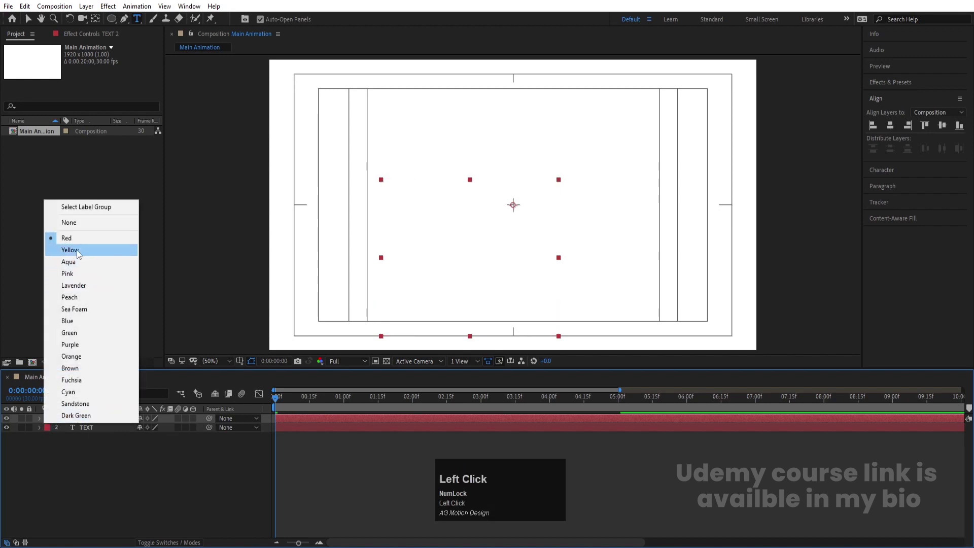
key(space)
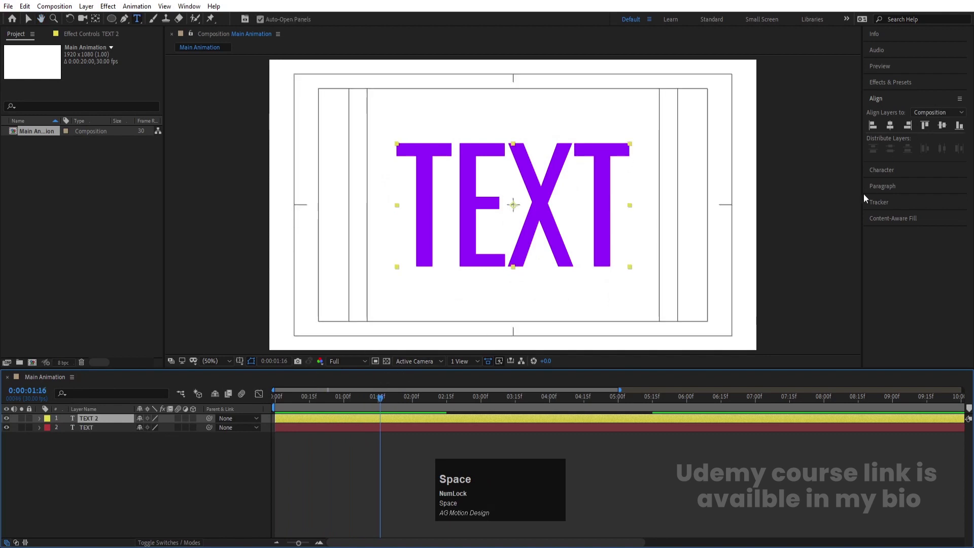
click(878, 174)
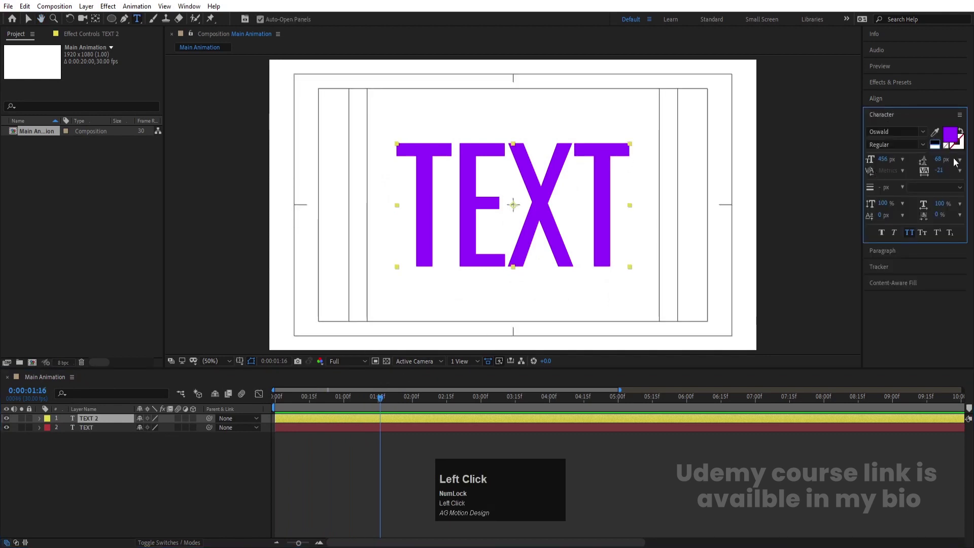
click(947, 149)
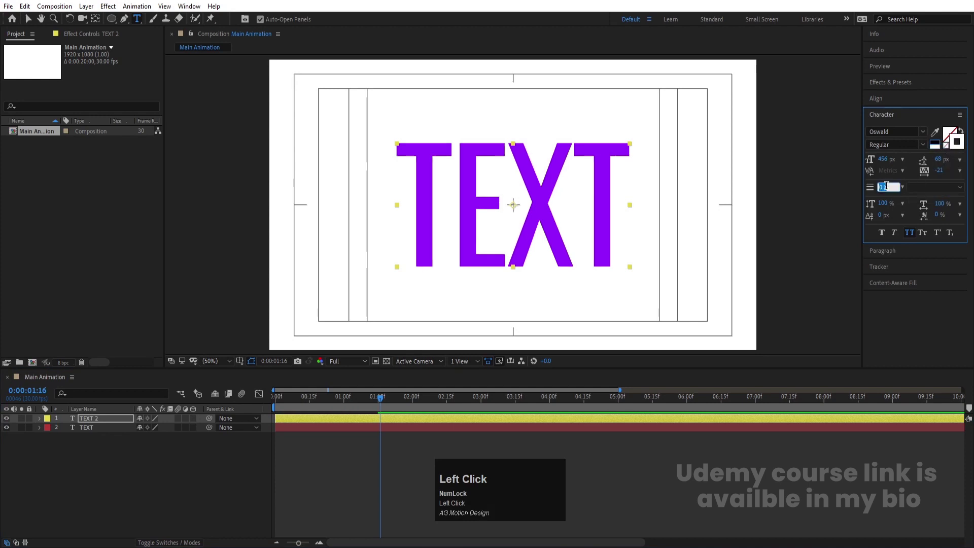
key(Return)
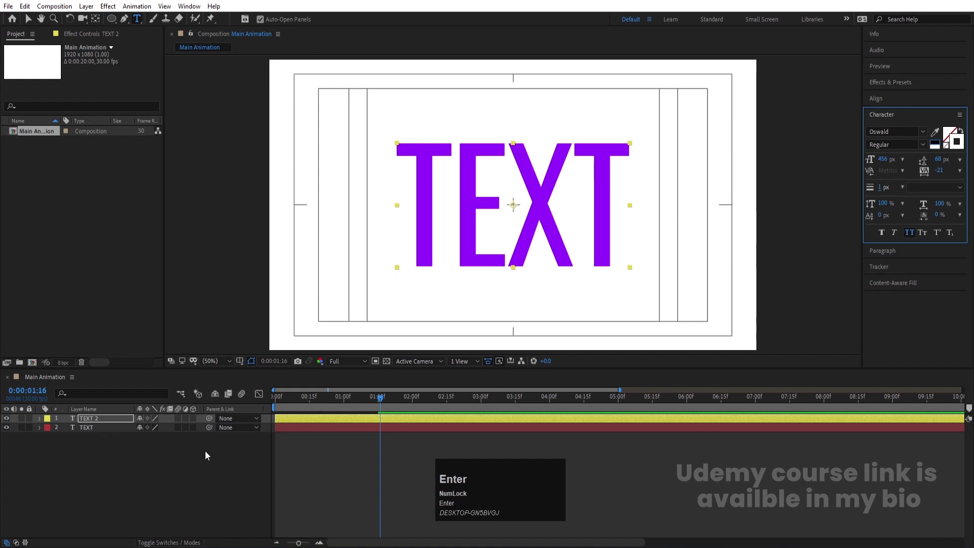
click(159, 464)
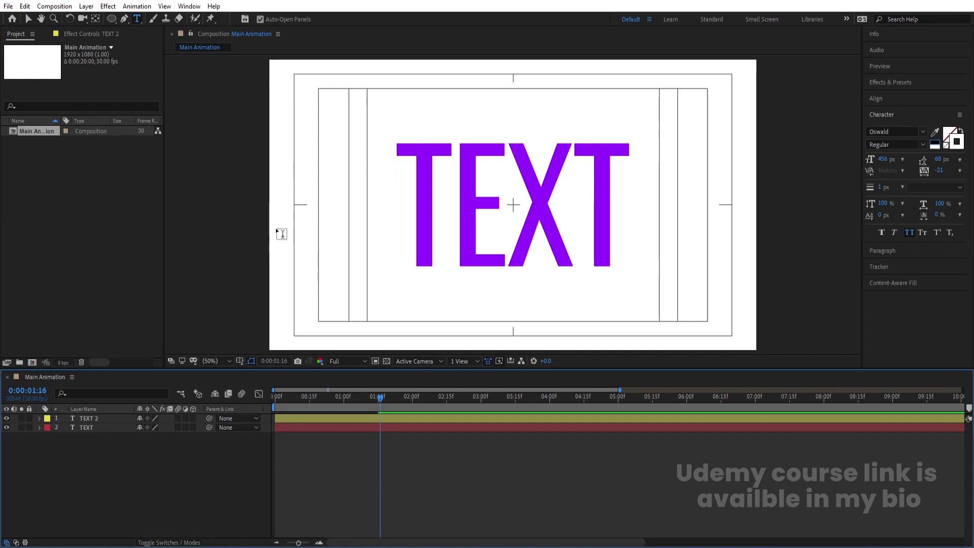
- Create a new empty composition named 'bg elements'
key(ctrl+n)
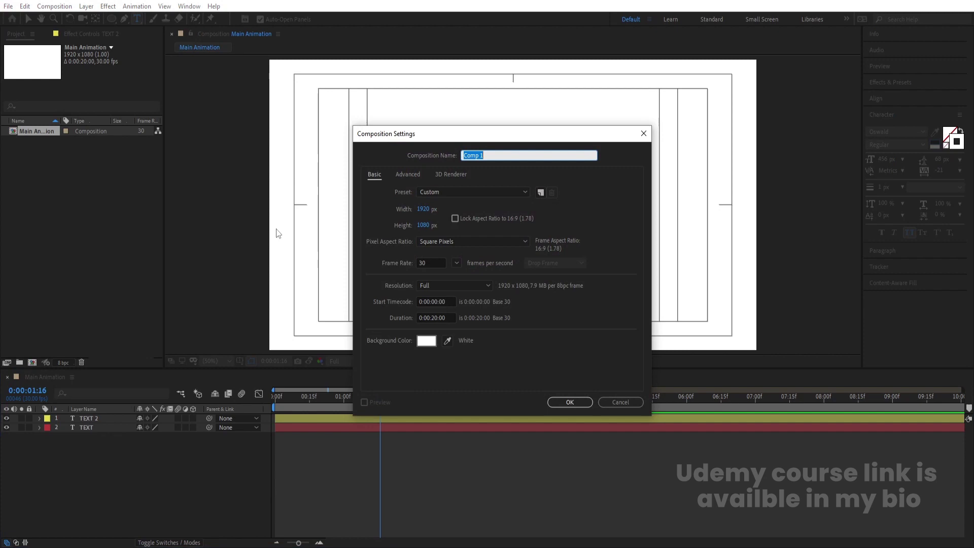
text(bg)
key(space)
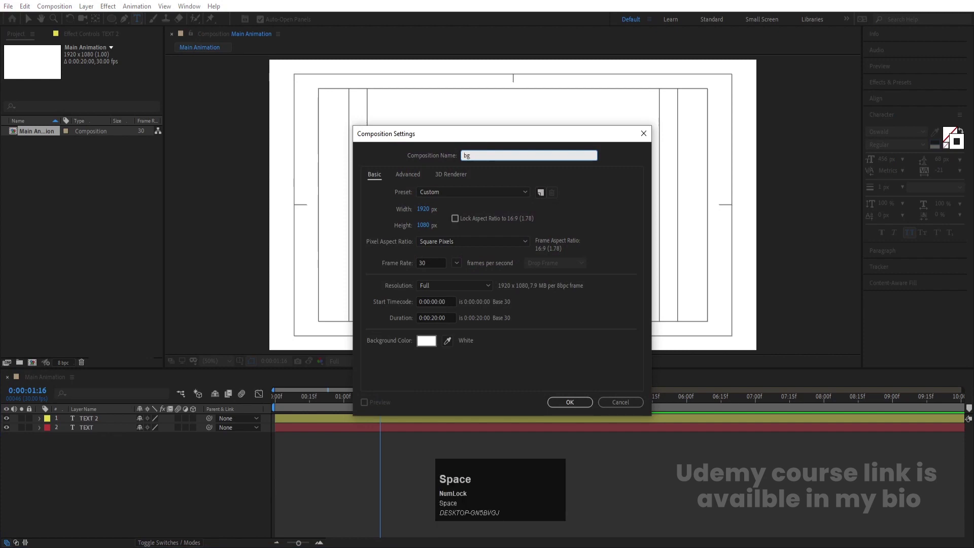
text(elements)
key(Return)
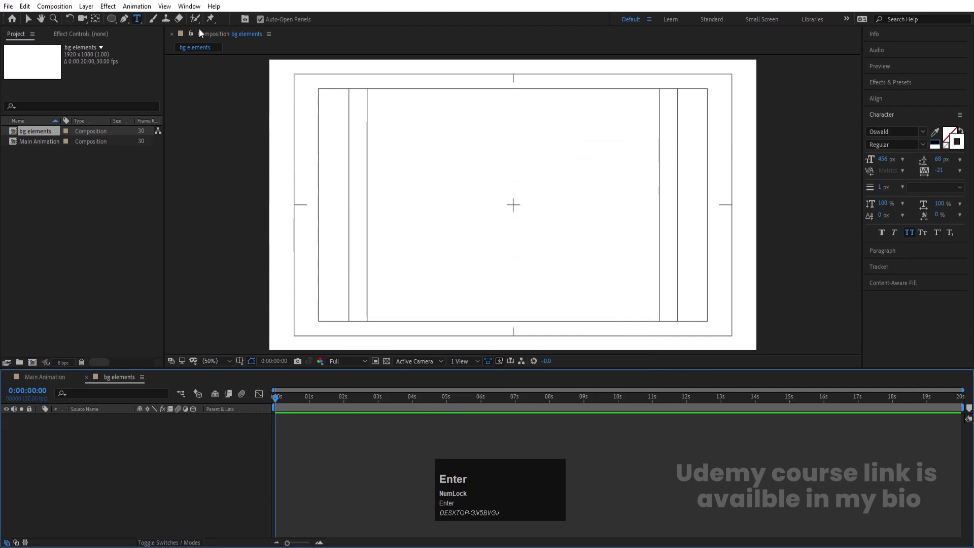
- Draw a purple circle, centre its anchor point and move it into the top-left corner
drag(116, 22, 132, 469)
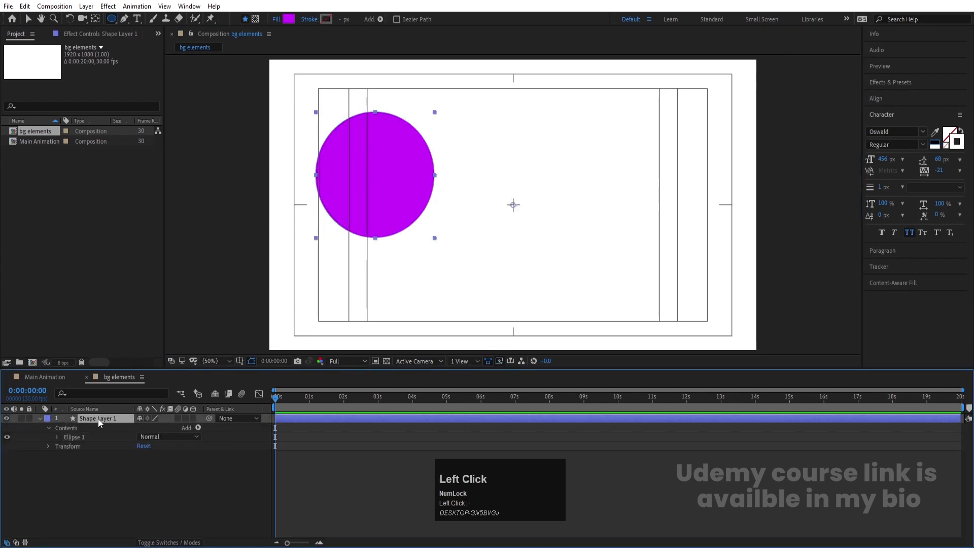
key(ctrl+alt+Home)
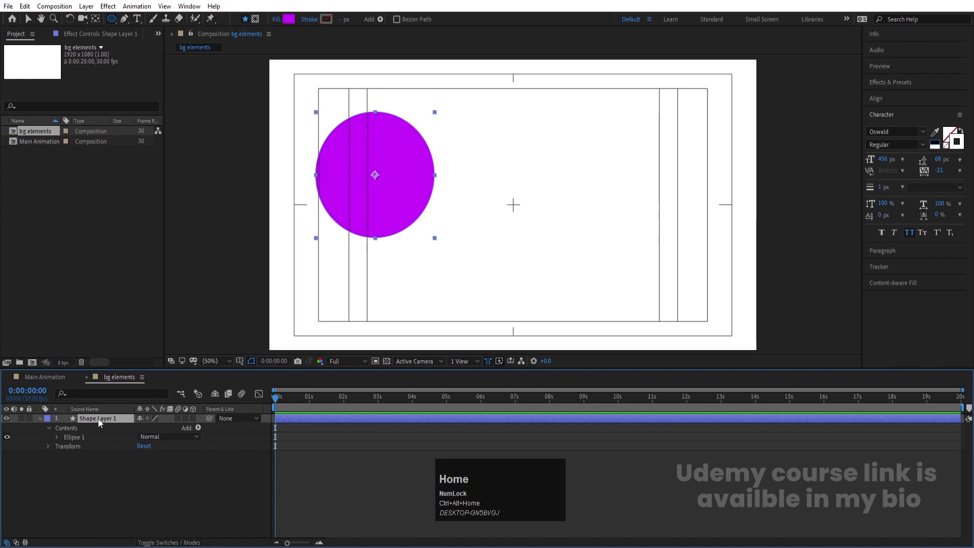
click(116, 500)
key(v)
drag(392, 212, 122, 478)
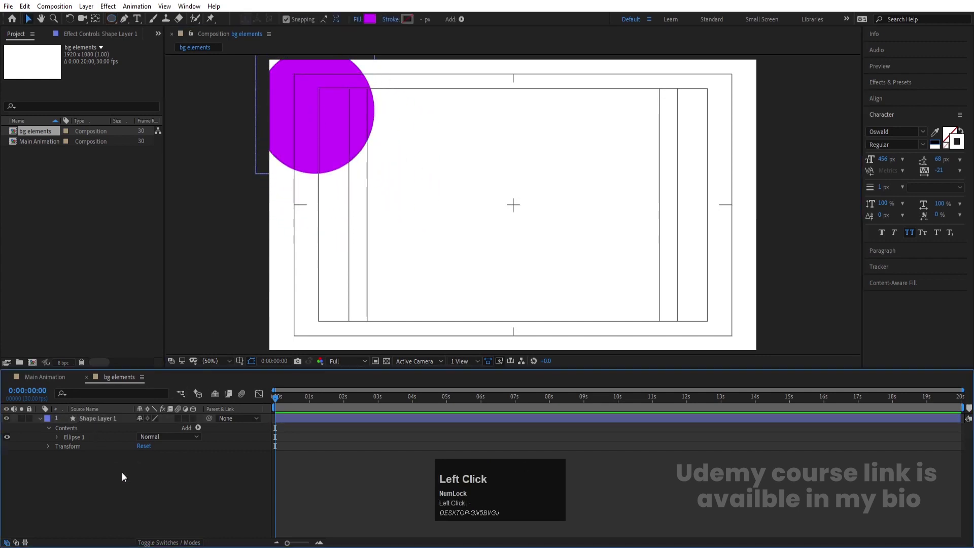
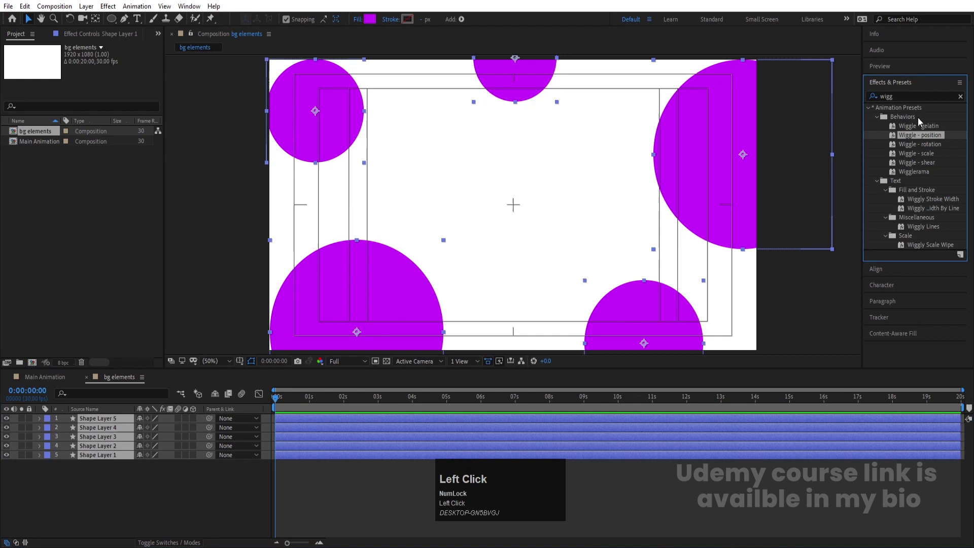
- Apply the Wiggle - position preset to all five circles and preview them drifting
key(ctrl+a)
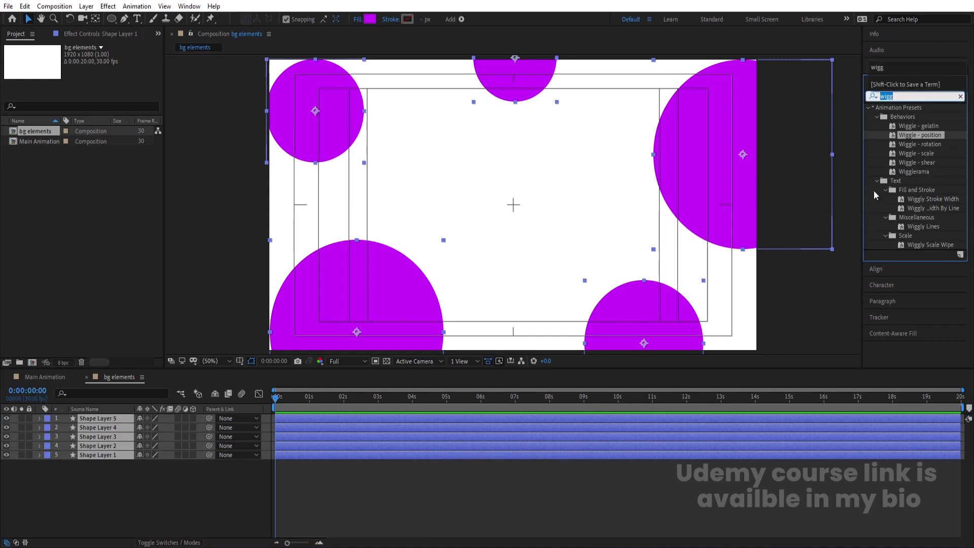
click(925, 139)
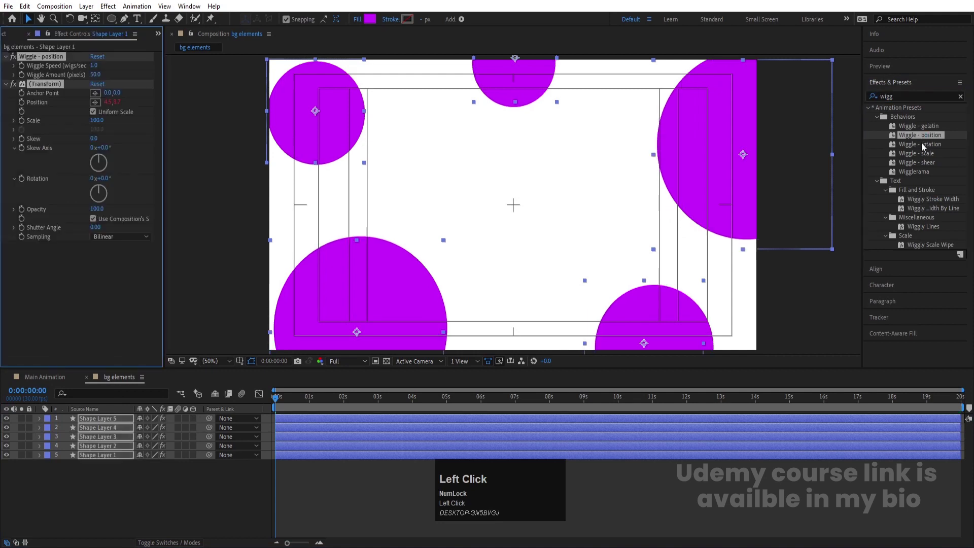
key(space)
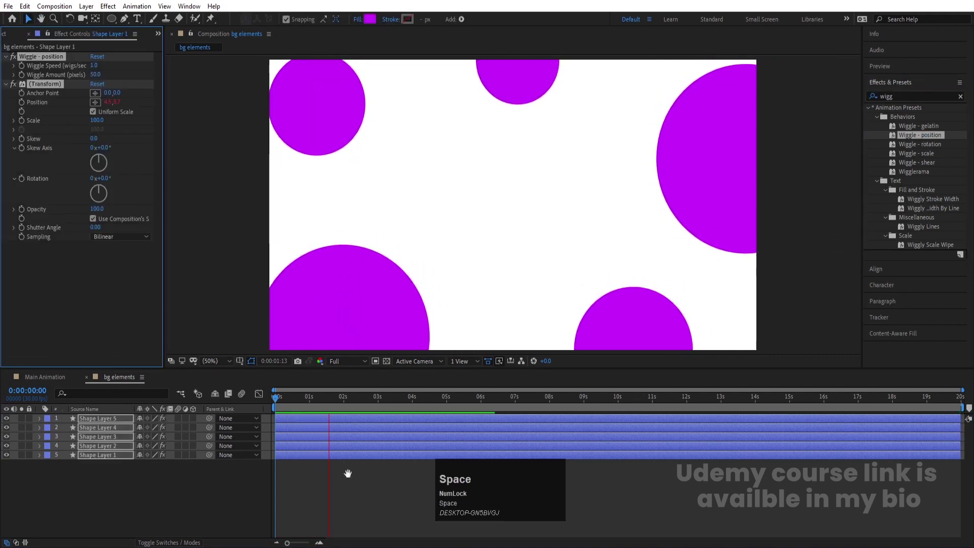
click(303, 405)
- Keyframe every circle's scale from 0% at frame 0 to full size at 1:15, eased
key(s)
click(67, 434)
key(=)
click(380, 406)
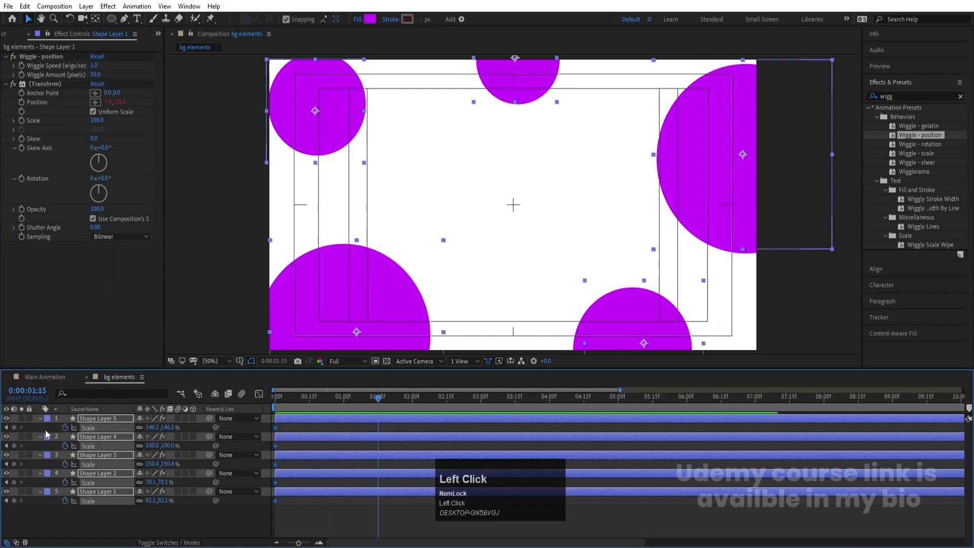
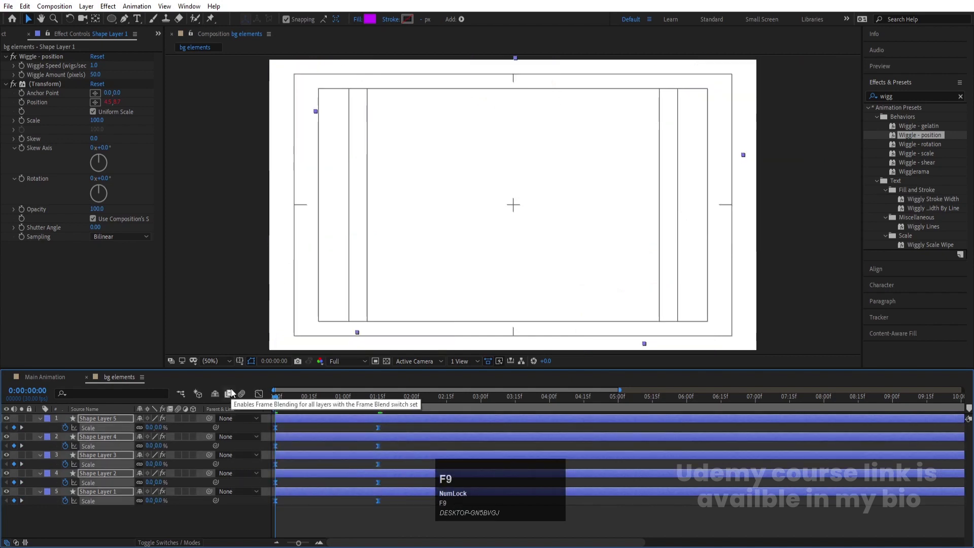
drag(264, 391, 263, 393)
key(space)
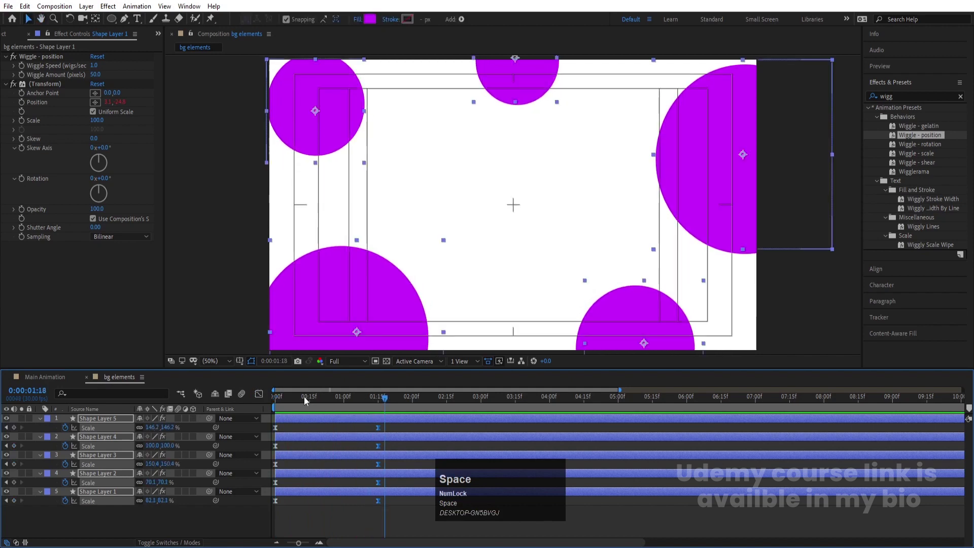
- Preview the circles growing in and duplicate all five circle layers
key(j)
drag(160, 522, 104, 444)
key(ctrl+d)
drag(113, 450, 372, 21)
- Fill the copied circles white and resize them to carve purple crescents and rings
key(-)
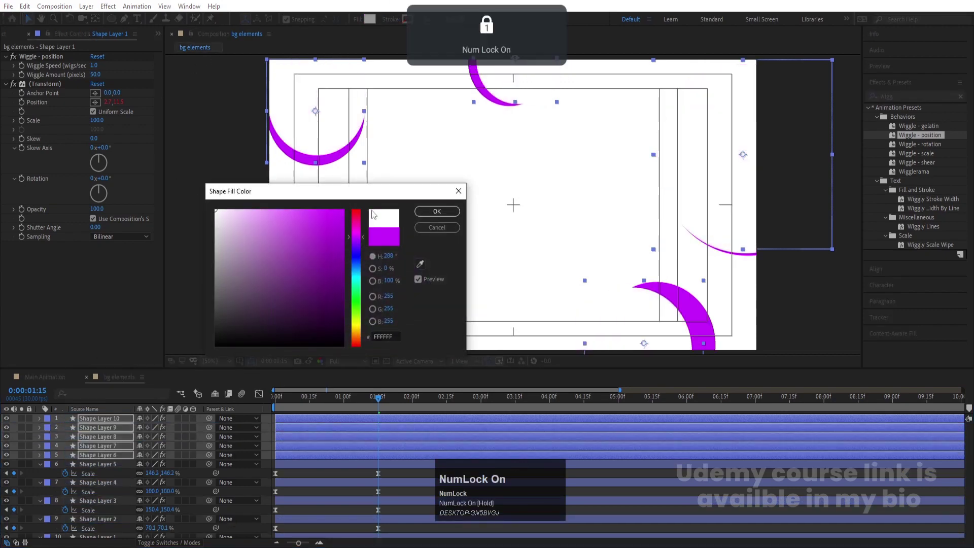
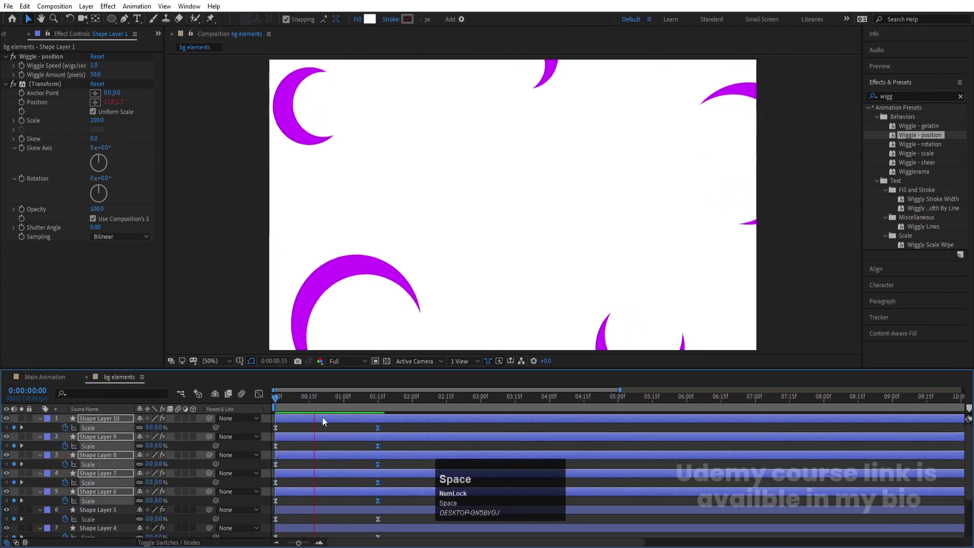
key(space)
click(307, 429)
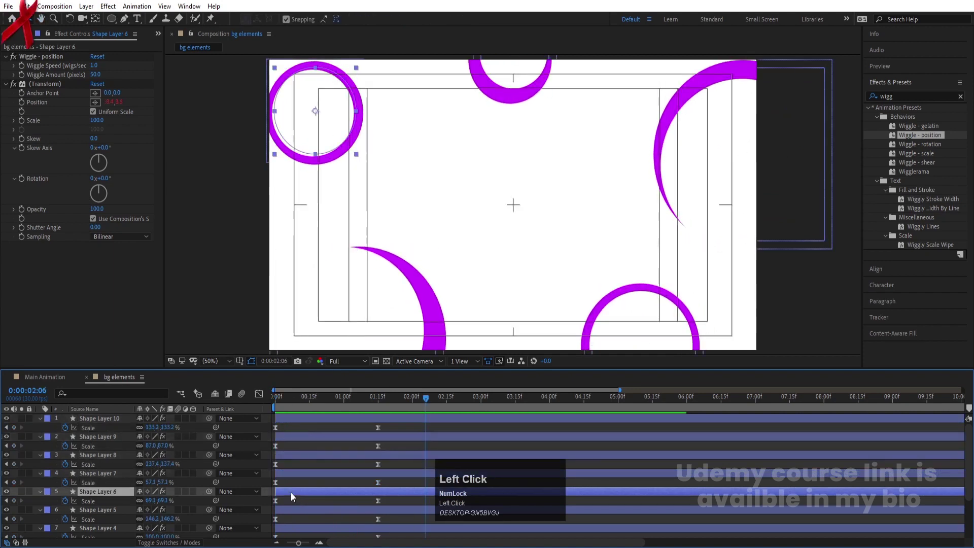
scroll(down, 3)
scroll(up, 3)
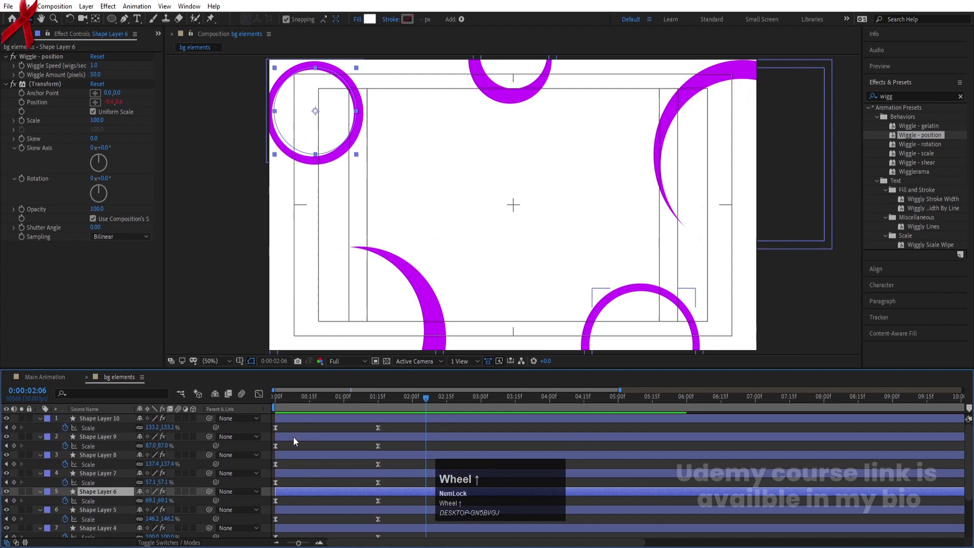
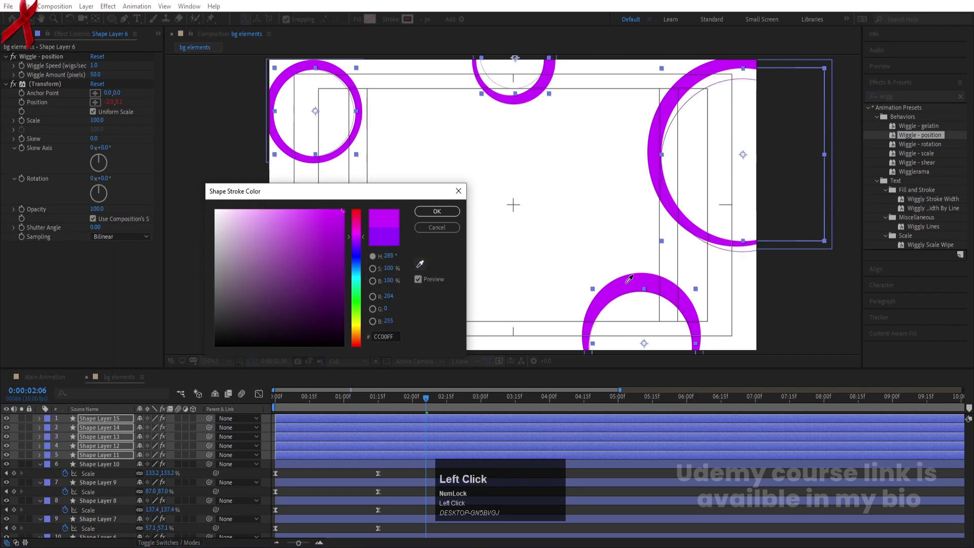
- Make the third circle set thin purple 1 px outlines and reposition each one
key(Return)
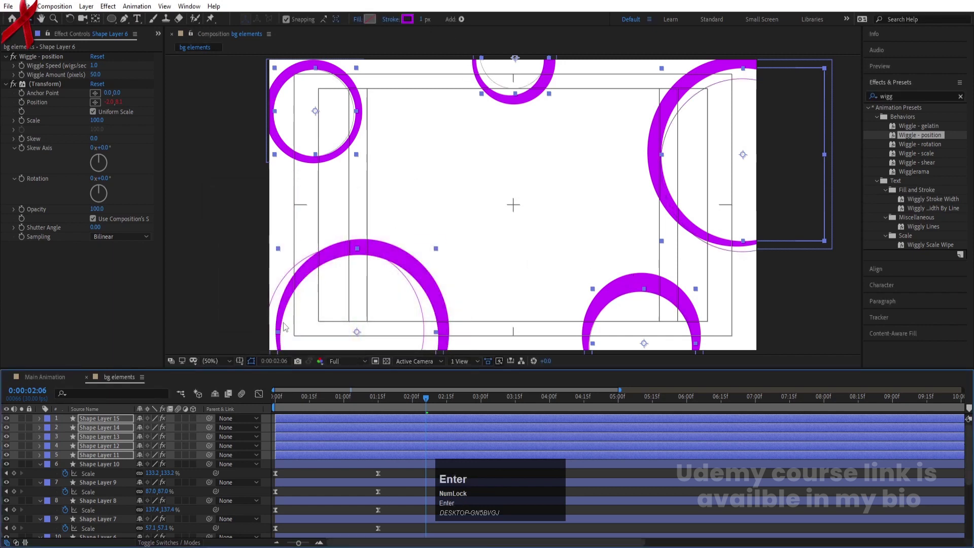
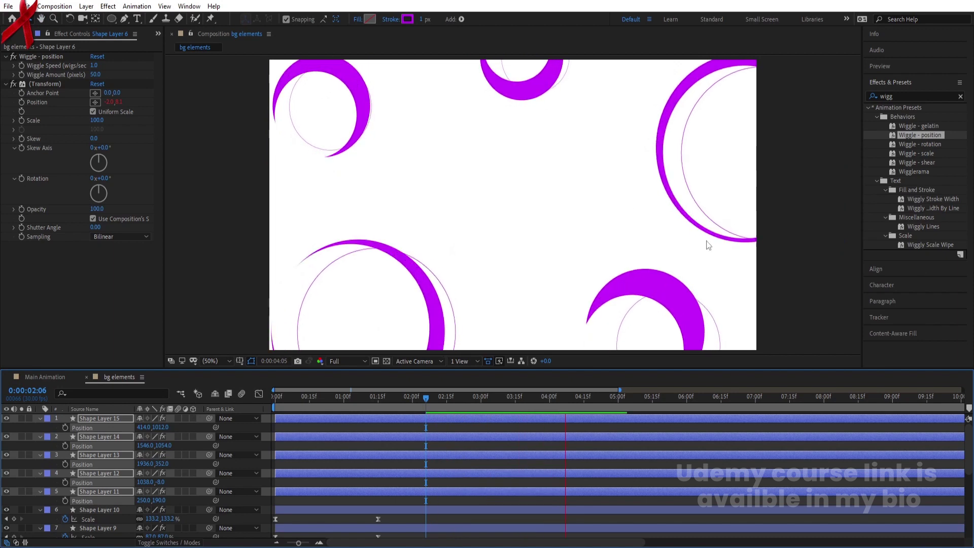
key(space)
click(326, 406)
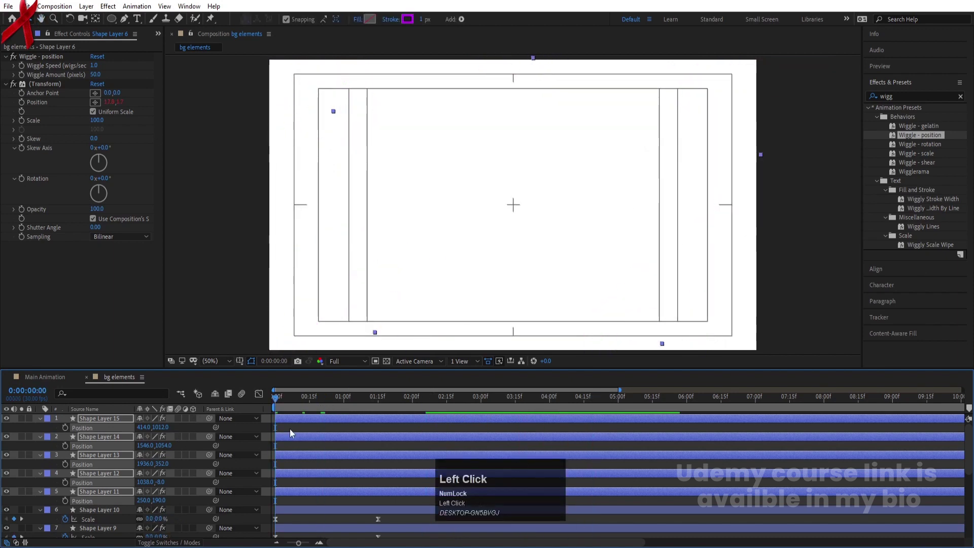
key(u)
- Collapse all layer properties and zoom the timeline in on the first seconds
key(u)
key(space)
click(290, 404)
key(=)
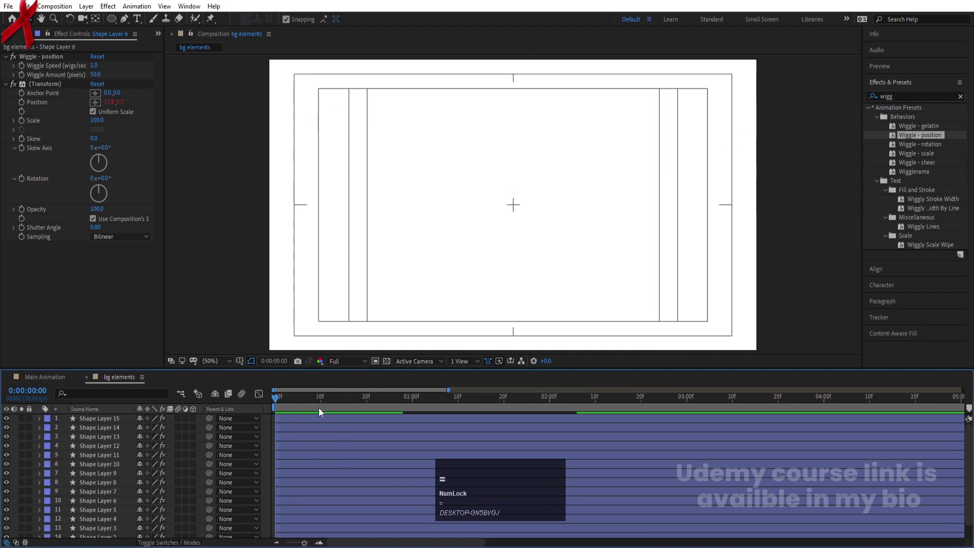
- Select all circle layers, extend them to the end, apply the Wiggle - position preset and preview
key(=)
click(323, 401)
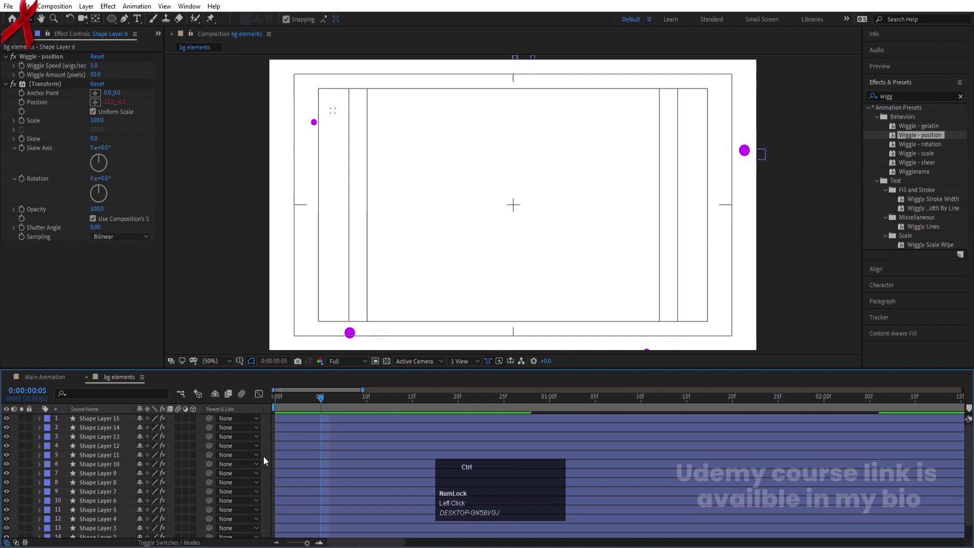
key(ctrl+a)
key(alt+])
right_click(300, 428)
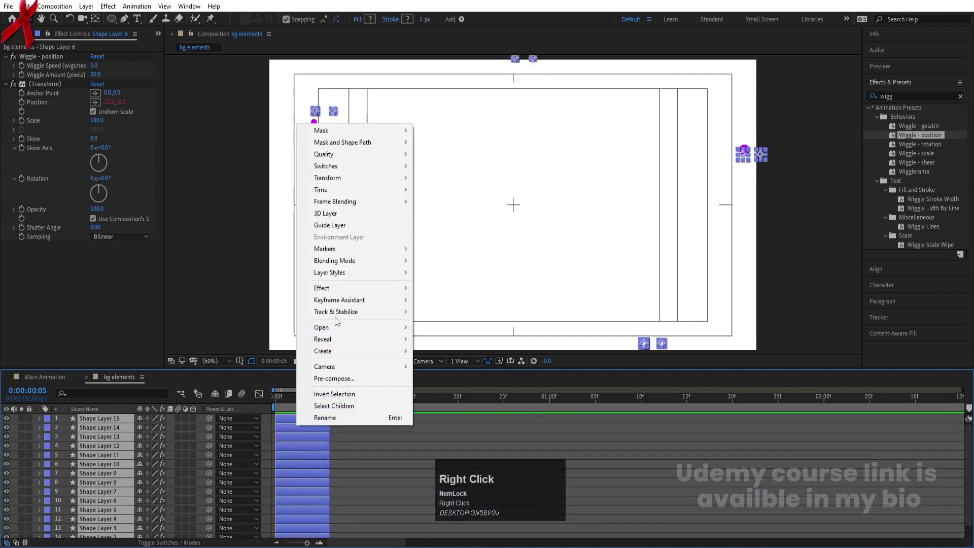
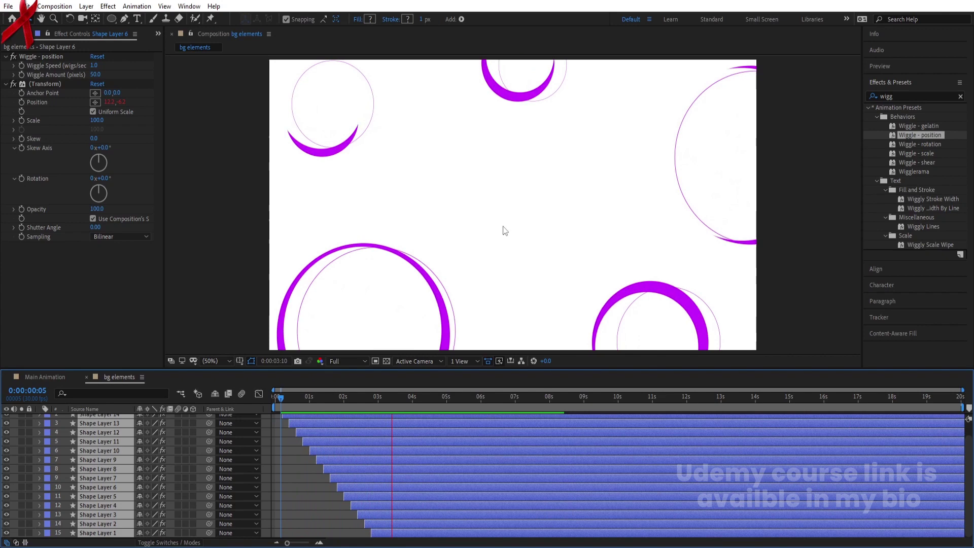
key(space)
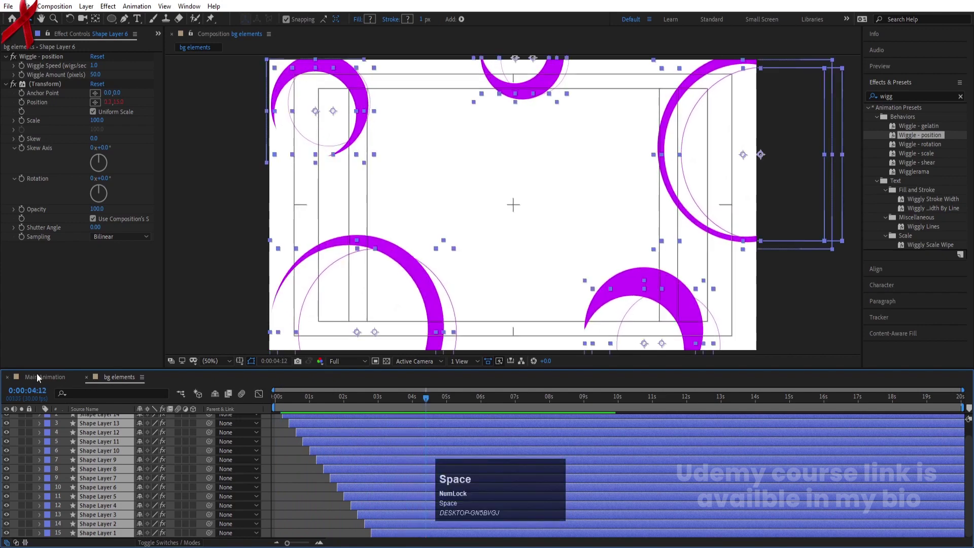
- Place the bg elements composition into Main Animation beneath the title layers and preview
click(37, 379)
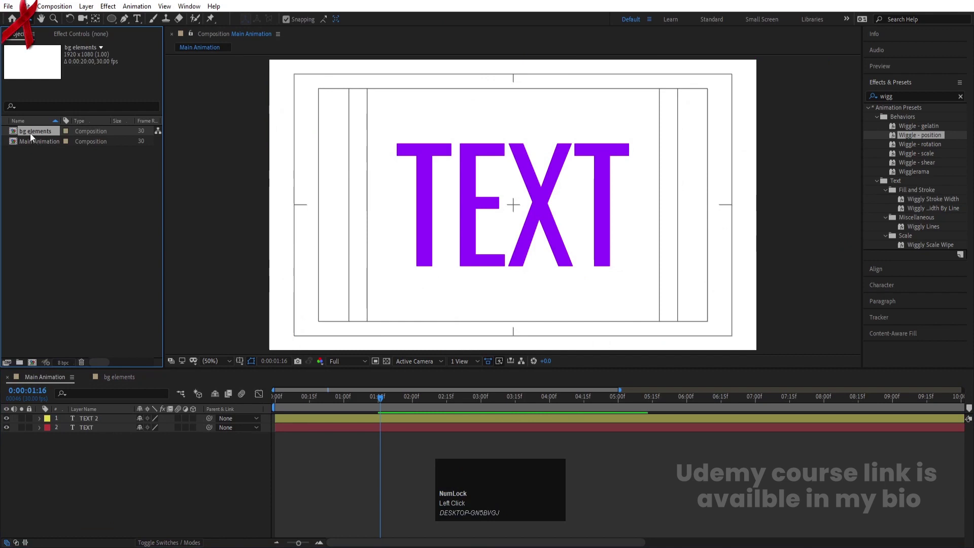
drag(30, 137, 209, 408)
key(space)
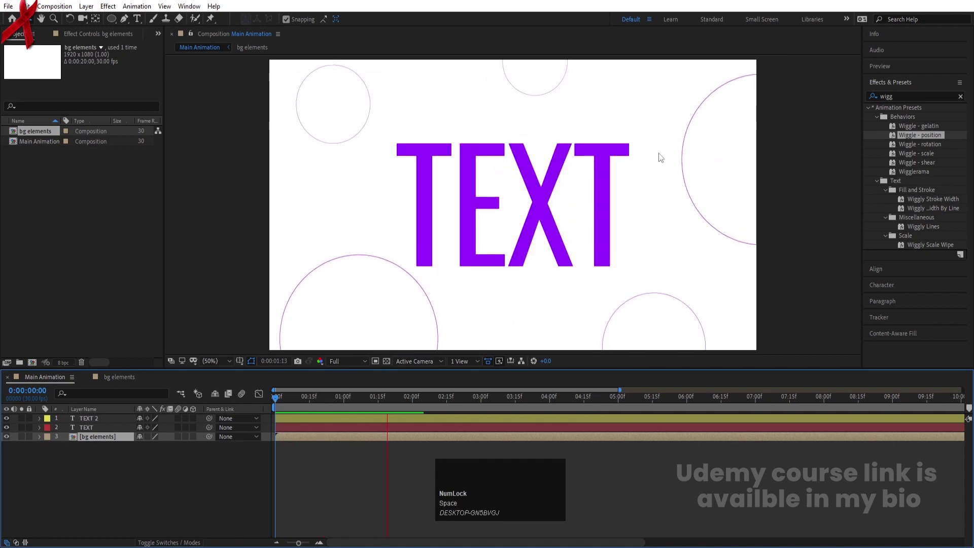
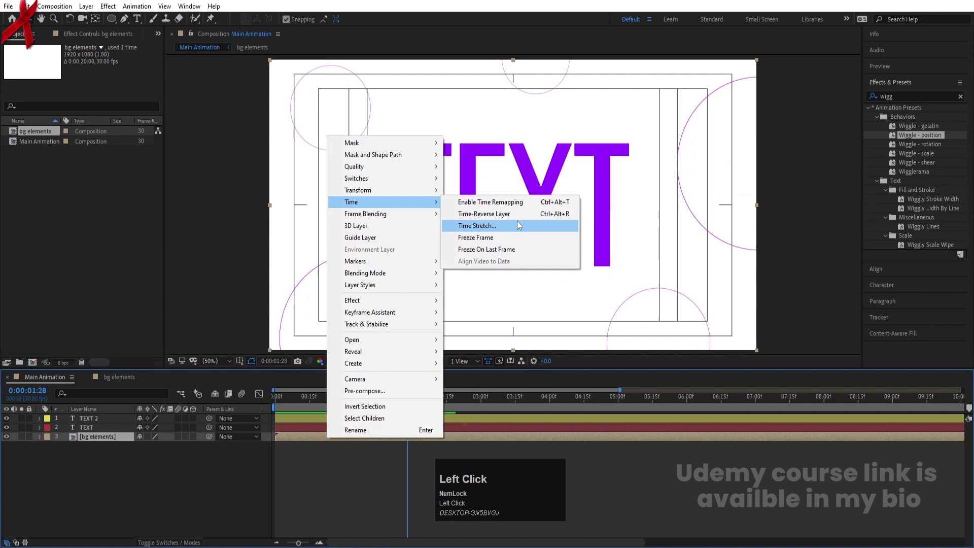
- Time-stretch the bg elements layer with a new stretch factor and preview the rings behind TEXT
click(521, 224)
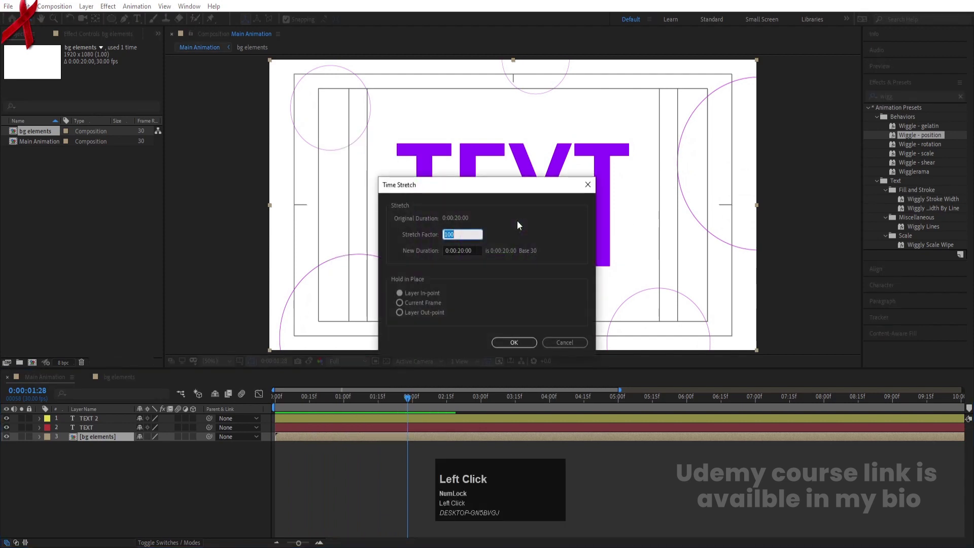
key(Return)
drag(306, 401, 221, 418)
key(space)
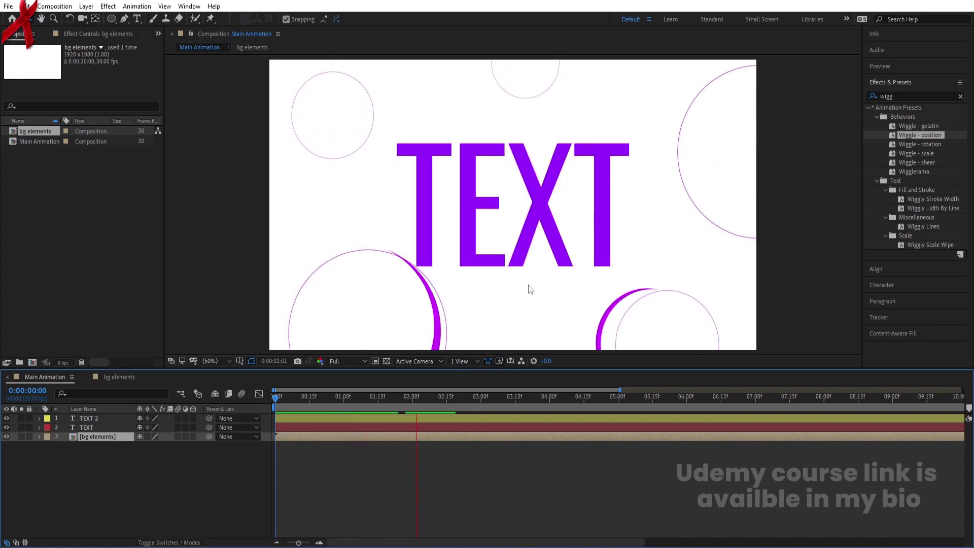
key(space)
click(331, 403)
key(space)
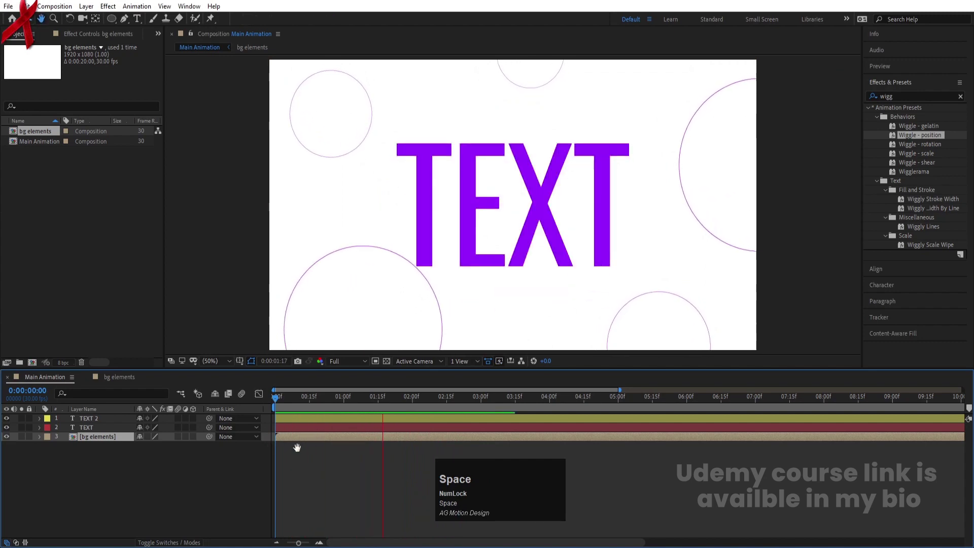
- Make a stroke-only TEXT 3 copy at 285% scale with a Scale keyframe and preview it
click(118, 480)
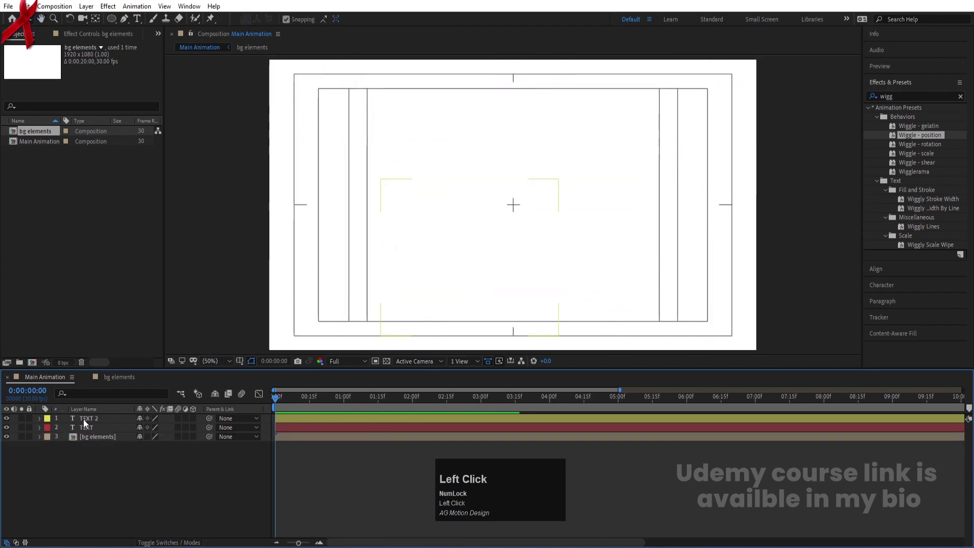
key(space)
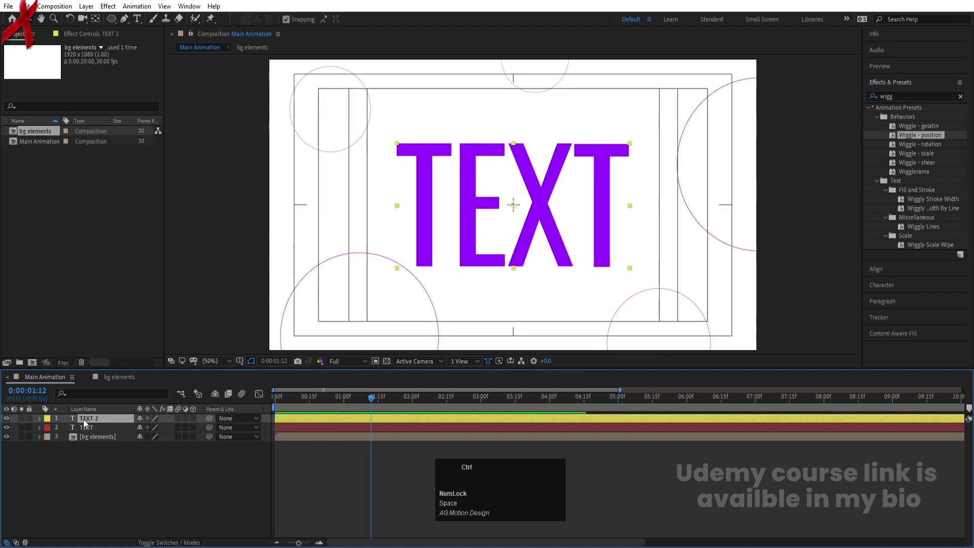
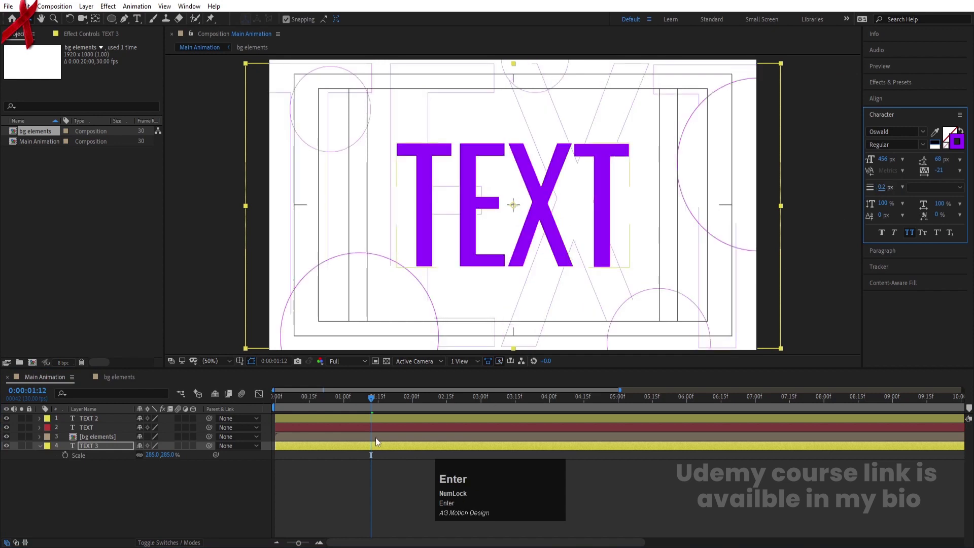
key(space)
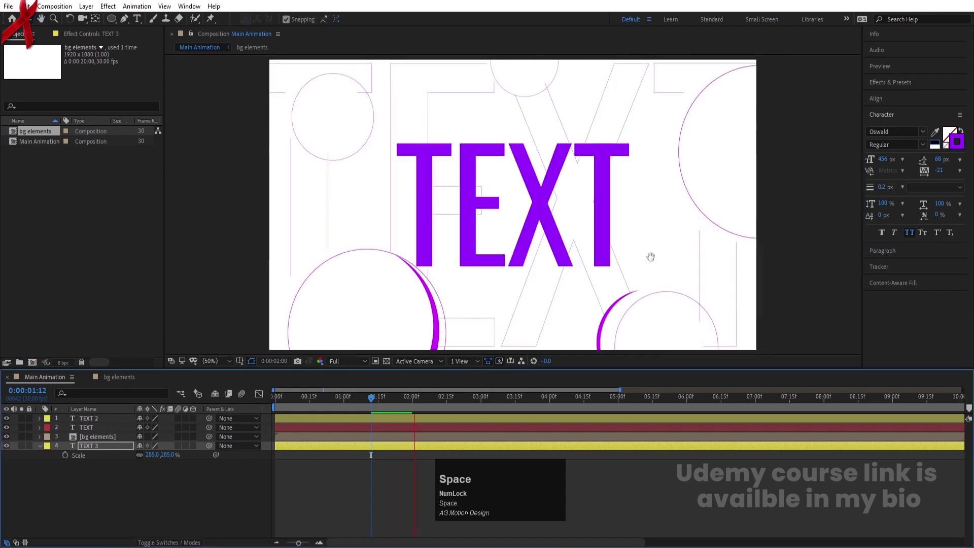
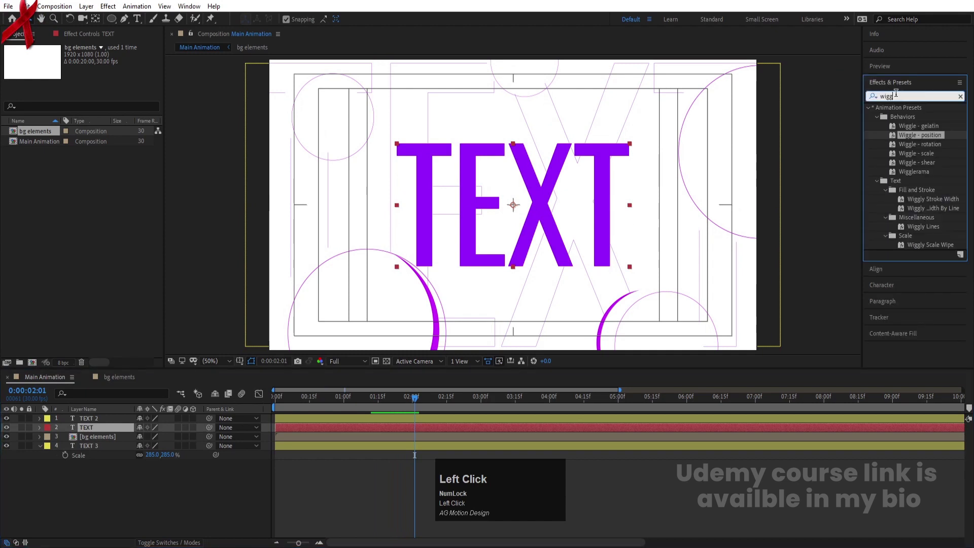
- Add a Drop Shadow to TEXT with purple colour, distance 20 and softness 200
key(ctrl+a)
text(drop)
click(909, 231)
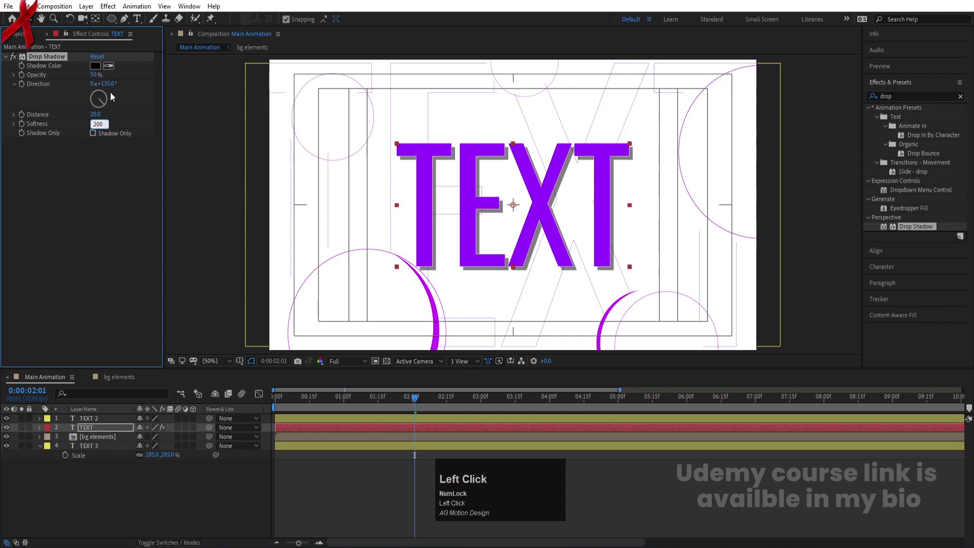
click(101, 69)
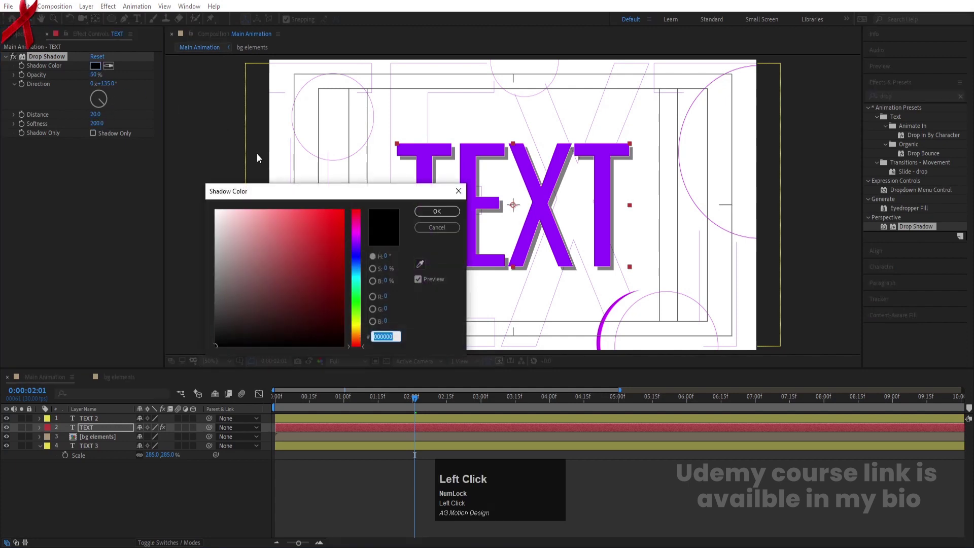
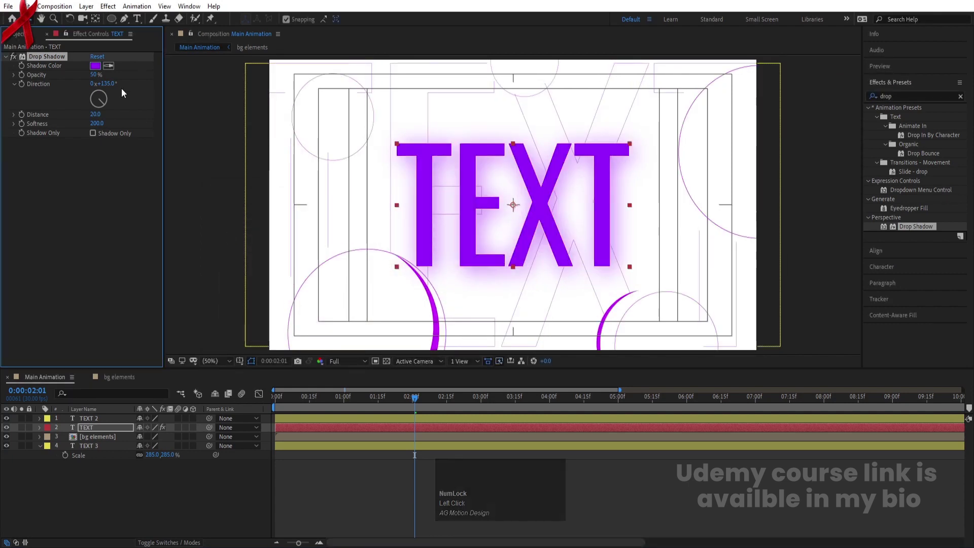
- Thicken the TEXT 2 outline stroke to 3 px and preview at Quarter resolution
click(80, 421)
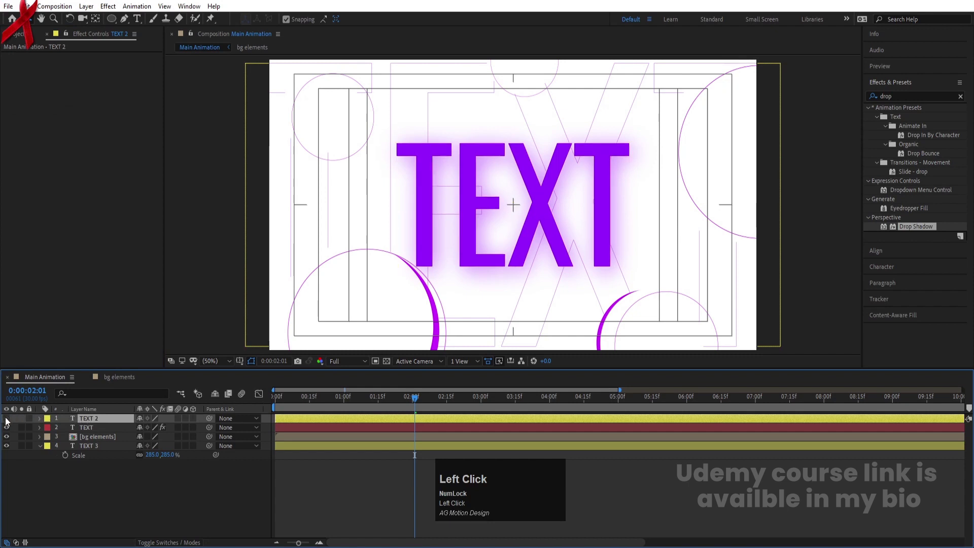
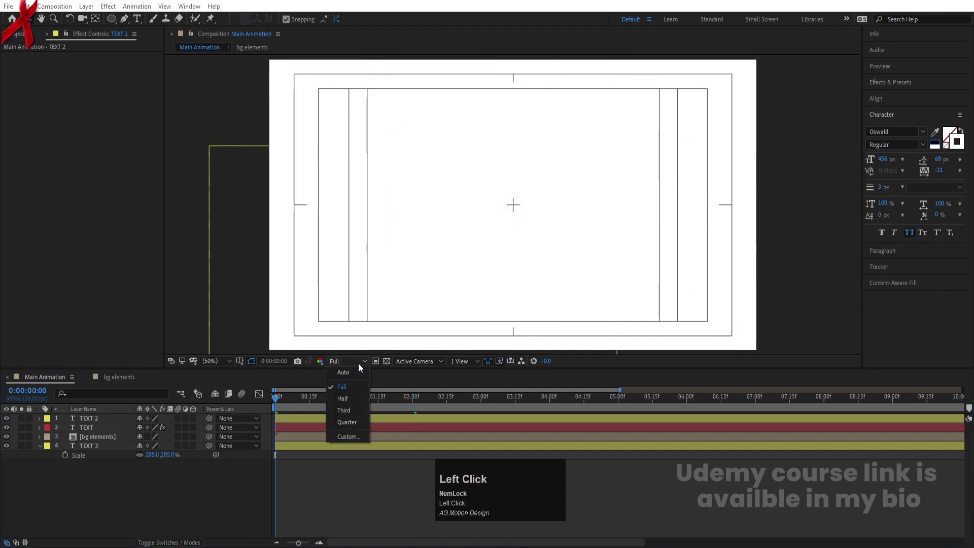
key(space)
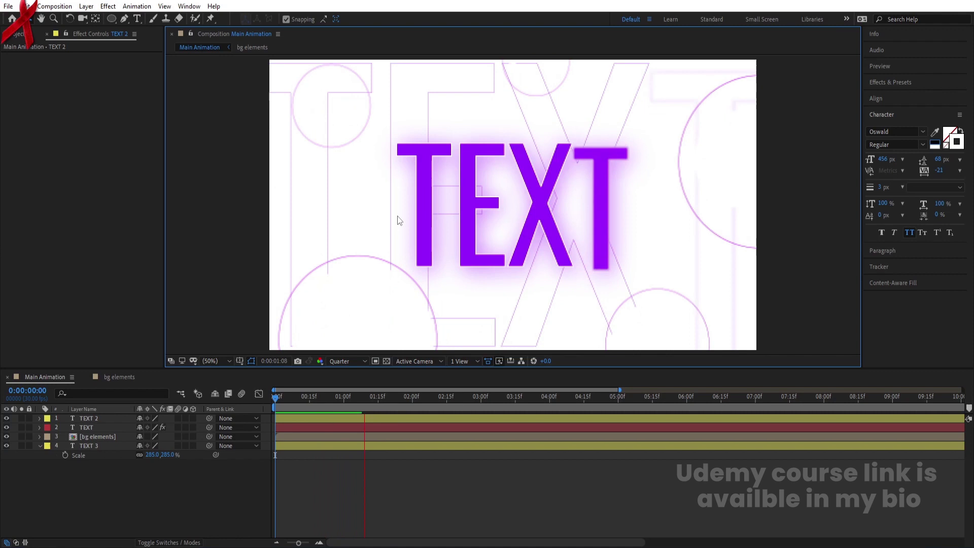
key(space)
click(314, 406)
key(space)
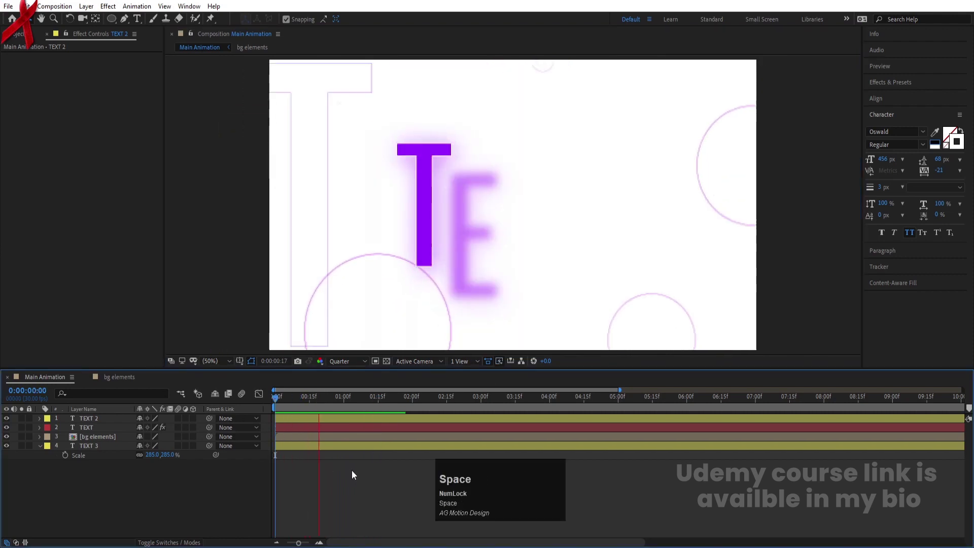
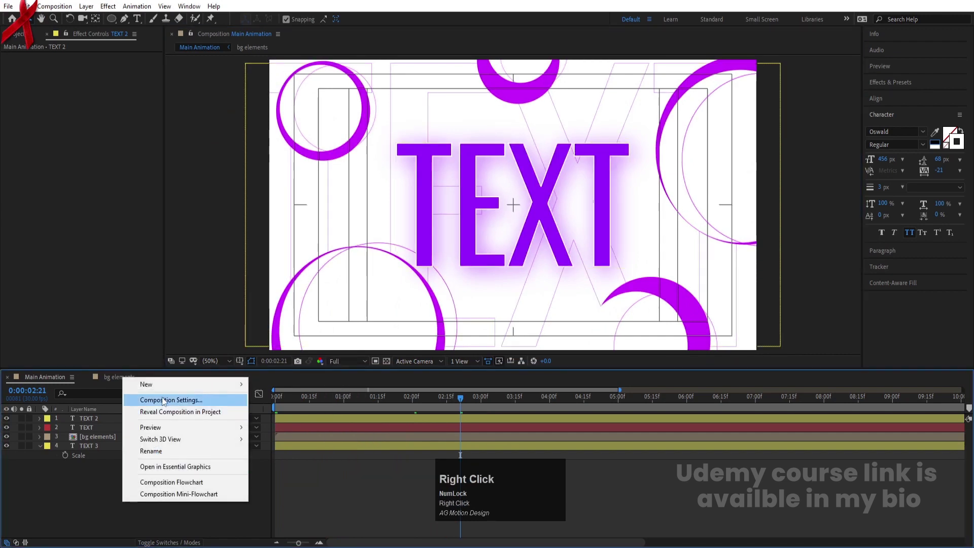
- Add a top adjustment layer carrying a Gaussian Blur with Blurriness 100
click(157, 392)
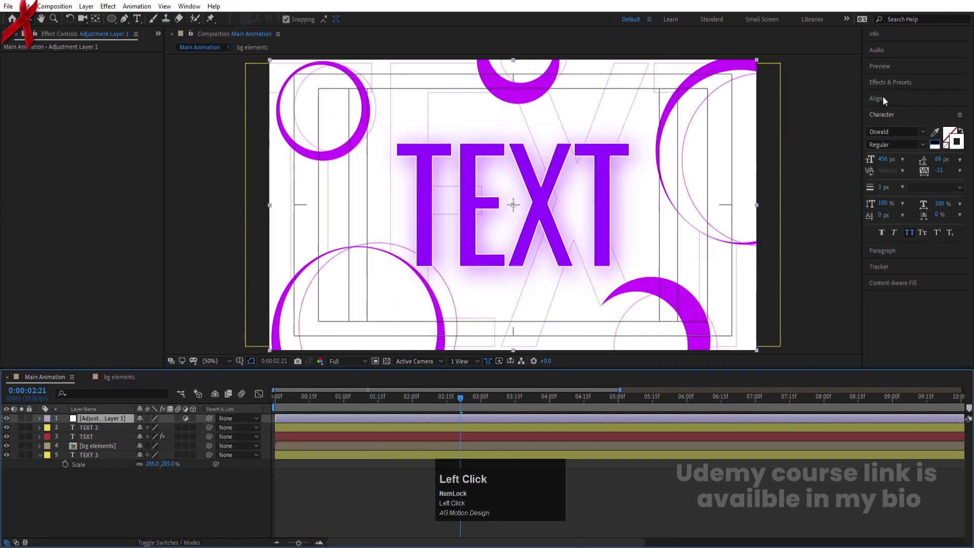
key(ctrl+a)
text(drop)
key(ctrl+a)
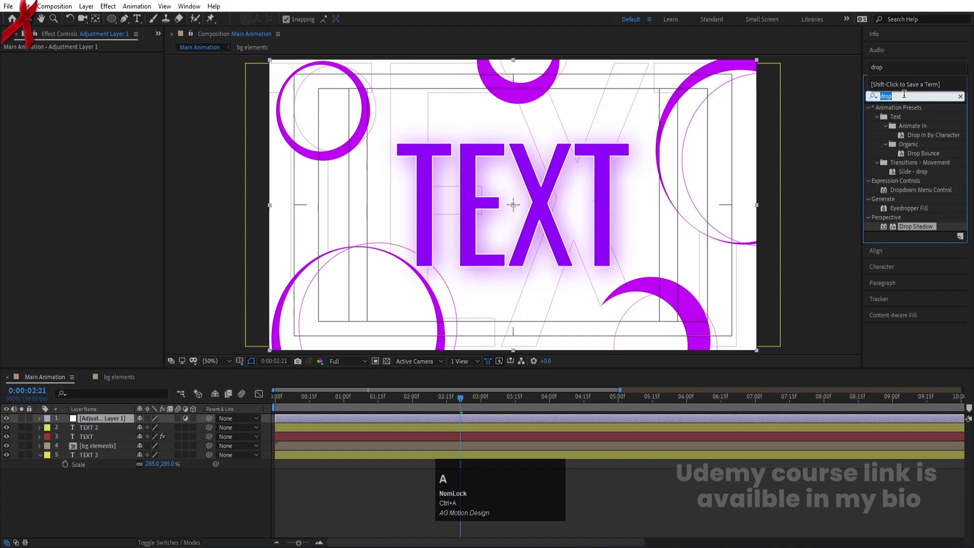
text(blur)
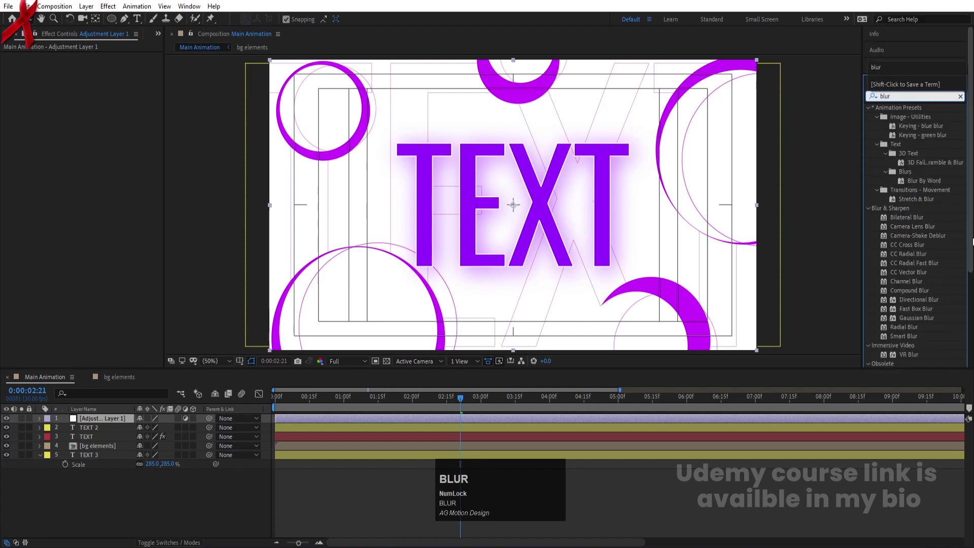
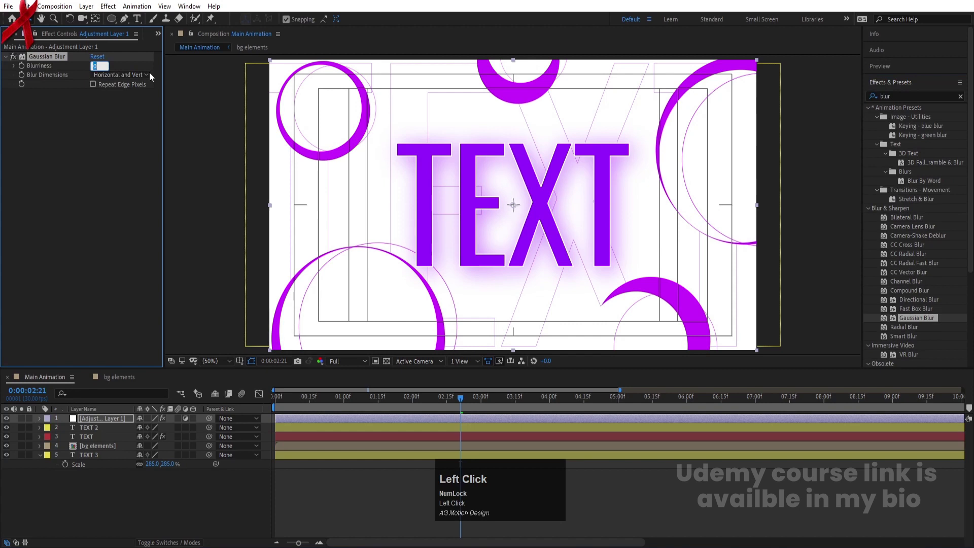
key(Return)
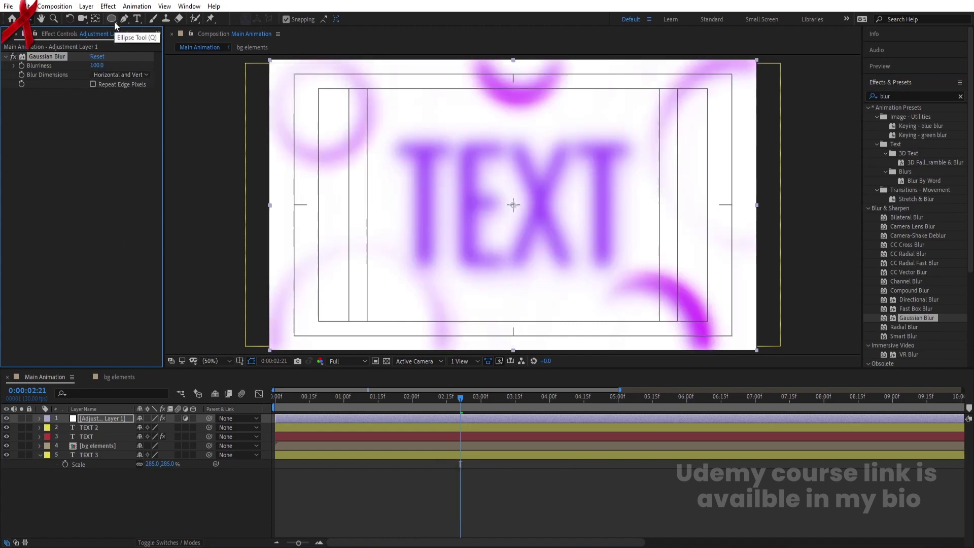
- Mask the adjustment layer with an ellipse so the blur covers one round spot left of centre
drag(118, 25, 306, 441)
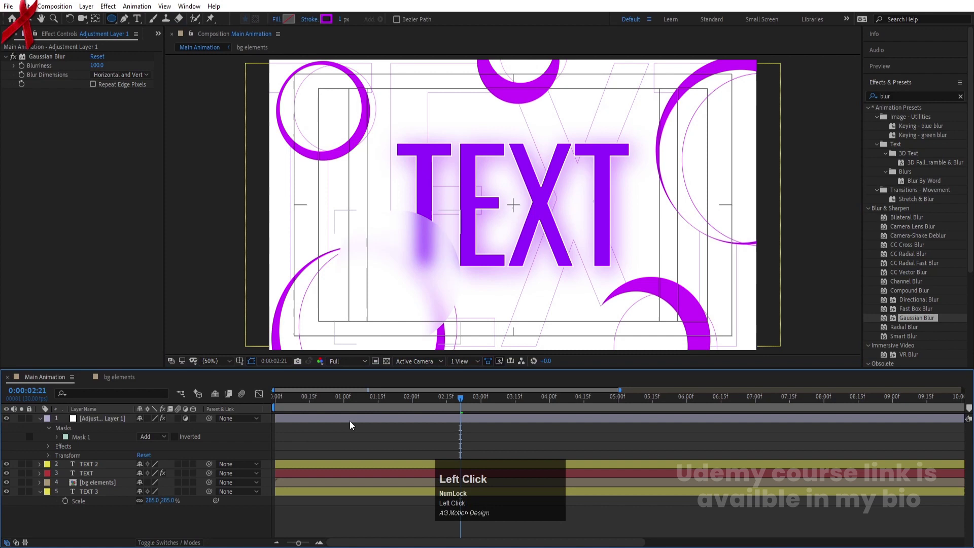
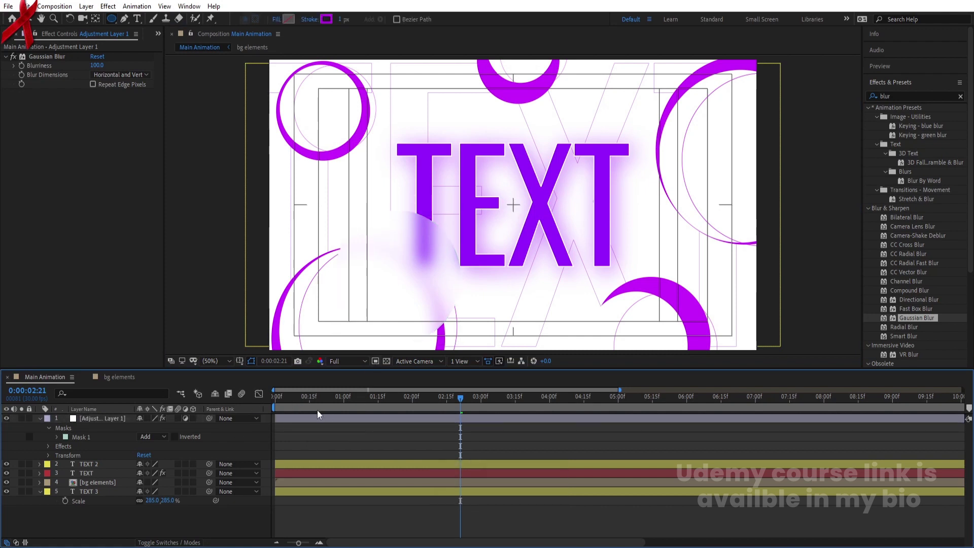
click(291, 403)
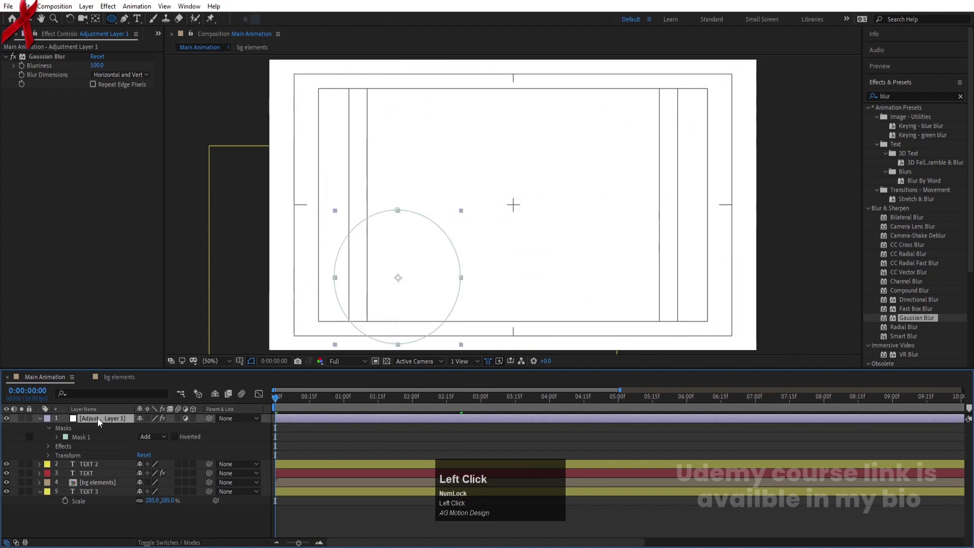
- Keyframe the spot's Position along a curved path over 0–3 s, returning to its start at 4 s
key(p)
click(69, 429)
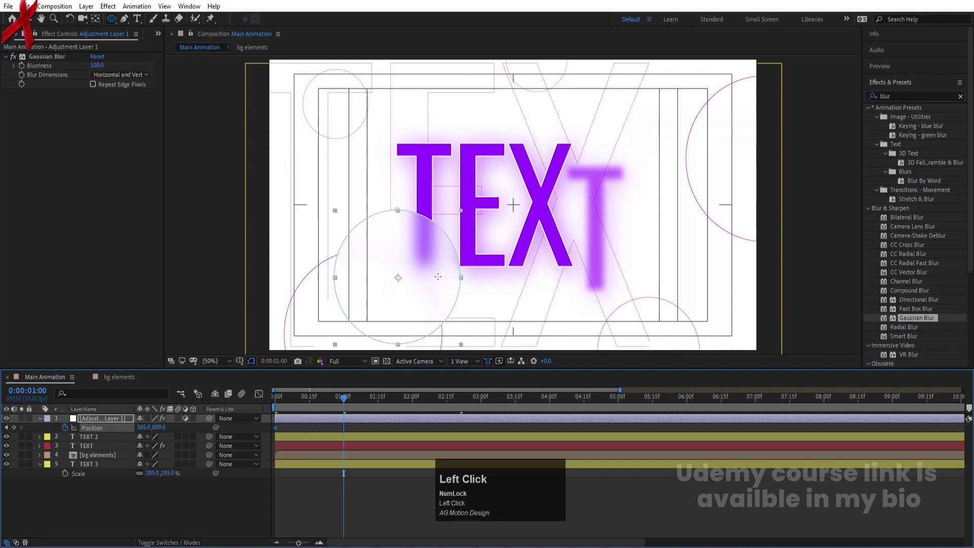
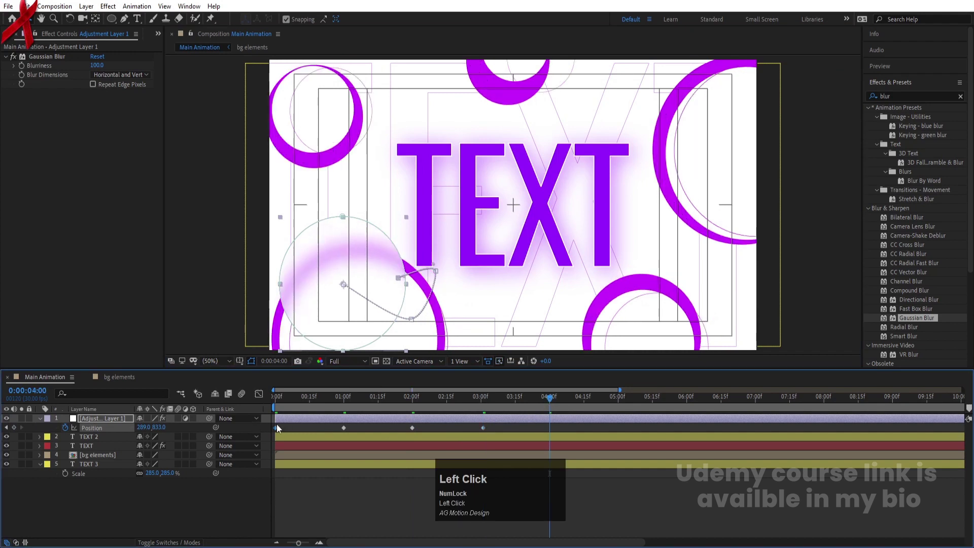
key(ctrl+c)
key(ctrl+v)
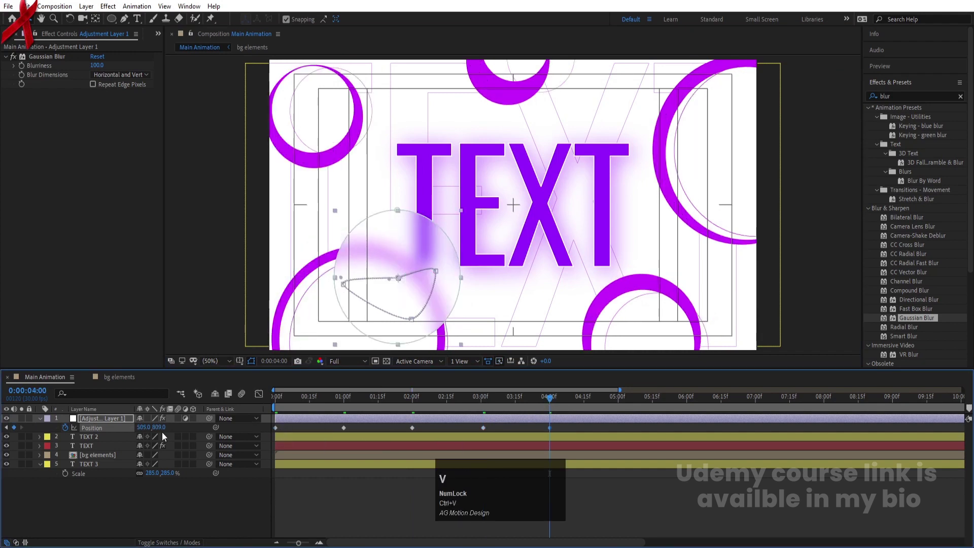
click(126, 432)
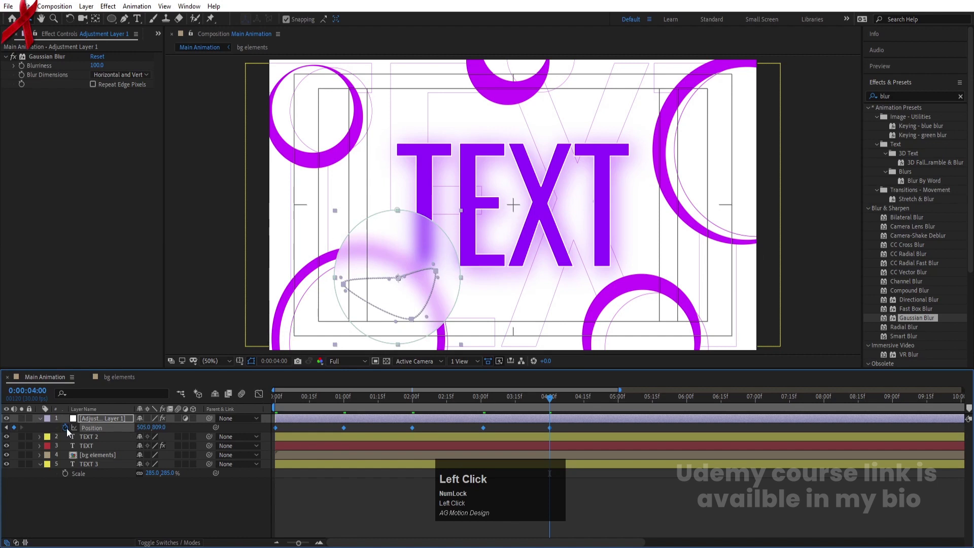
click(70, 431)
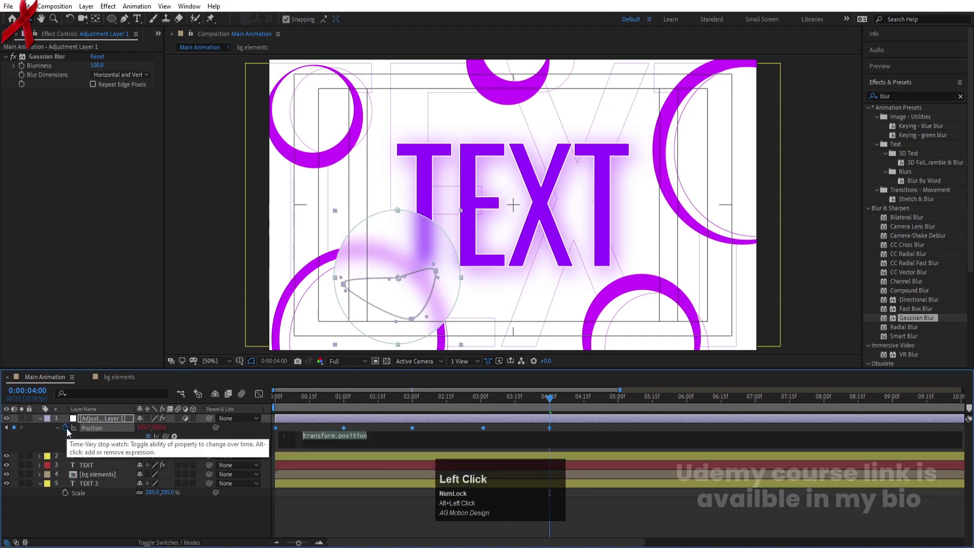
- Give the spot's Position a loopOut() expression and preview the repeating motion
text(loop)
key(Down)
key(Return)
click(324, 428)
key(space)
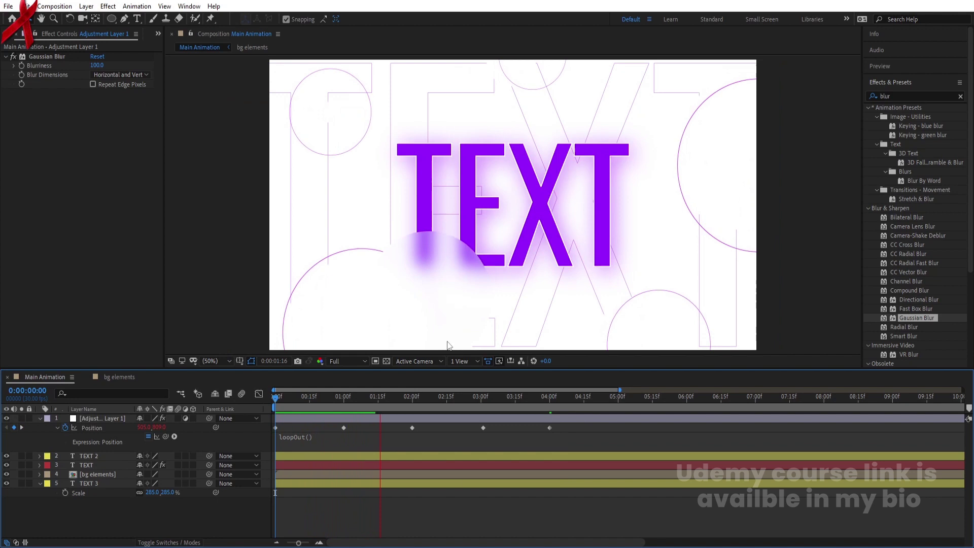
key(space)
- Duplicate the blurred spot adjustment layer at the 4-second point
drag(356, 400, 534, 410)
key(k)
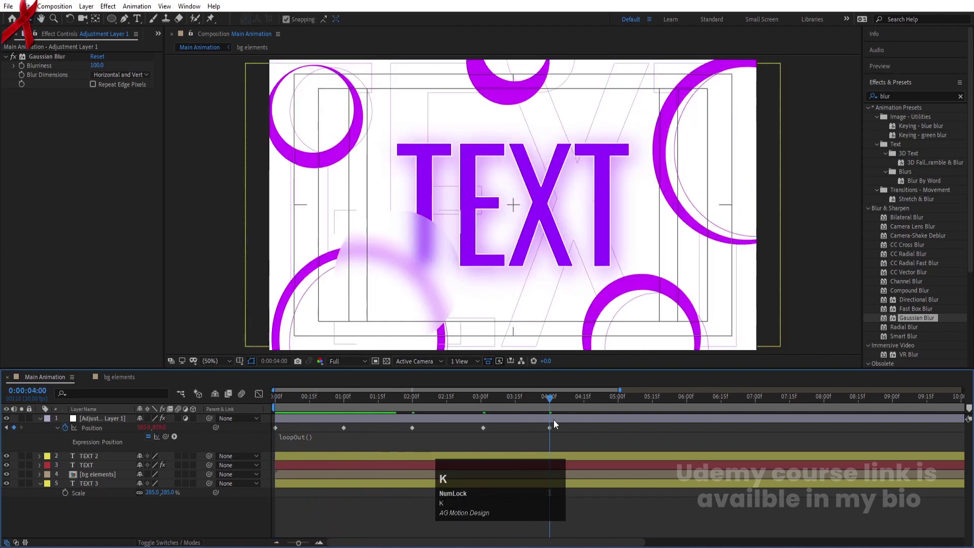
click(100, 419)
key(ctrl+d)
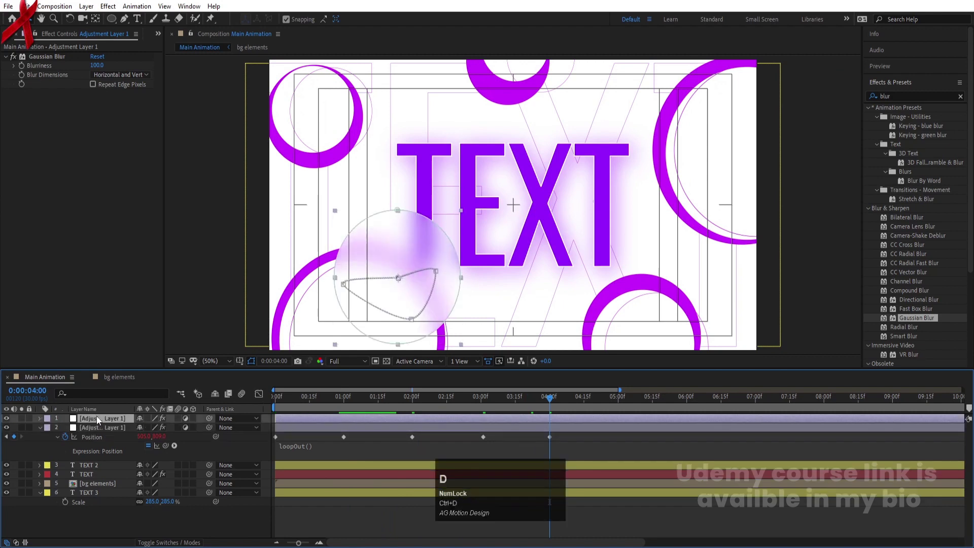
- Reveal the Position keyframes of both blurred-spot adjustment layers
key(u)
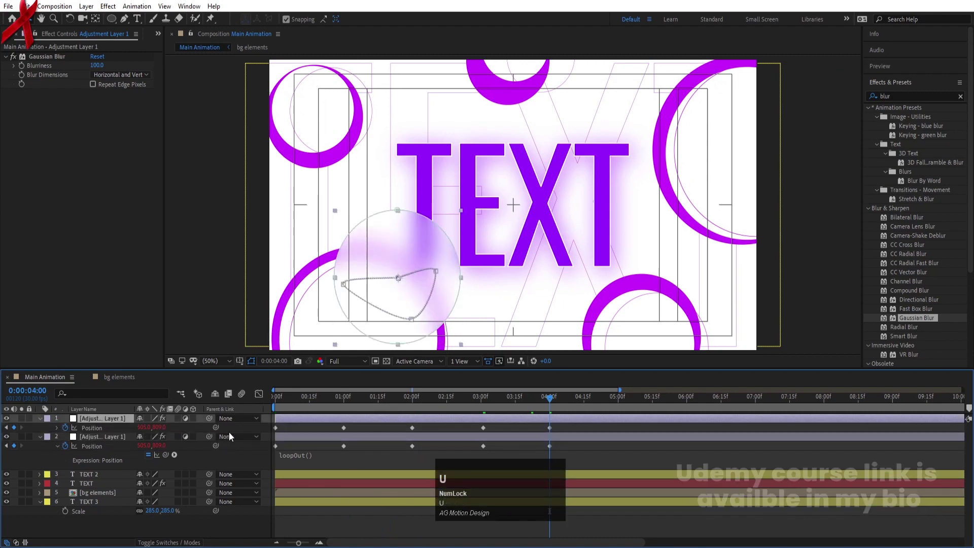
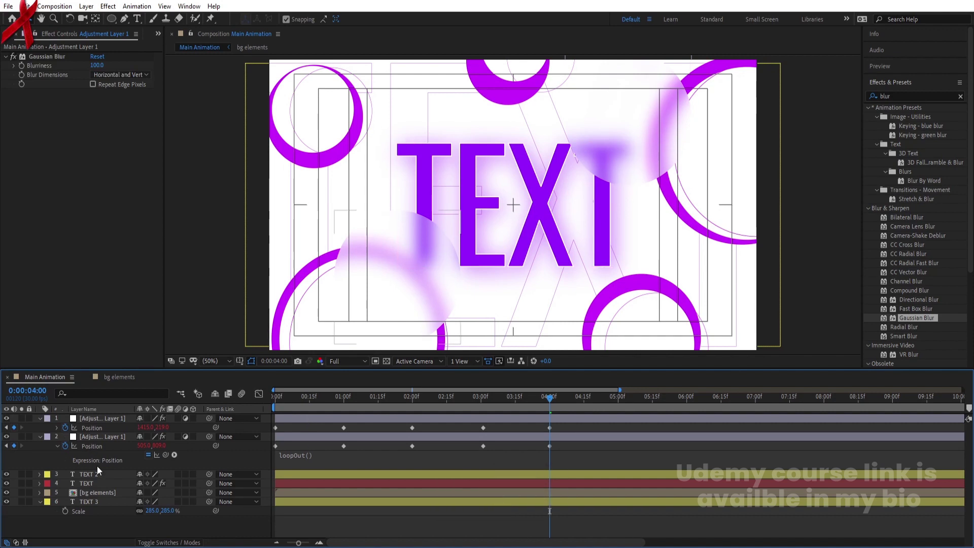
click(90, 481)
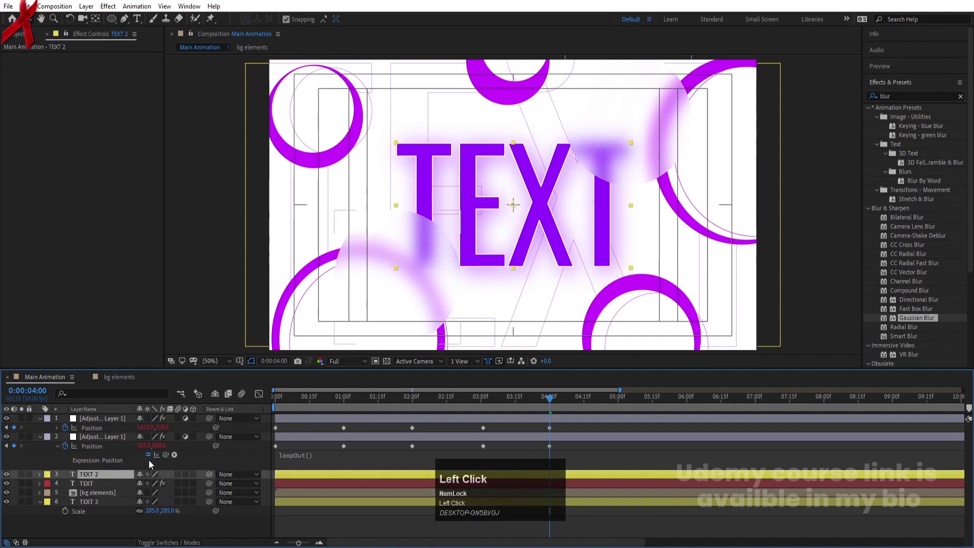
drag(99, 476, 314, 442)
key(u)
click(319, 404)
key(space)
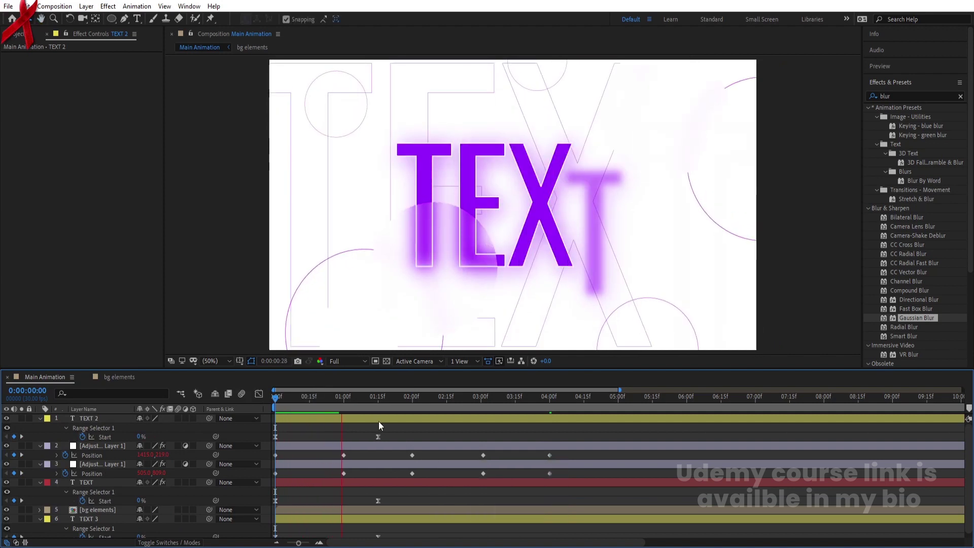
key(space)
click(287, 401)
key(u)
click(89, 469)
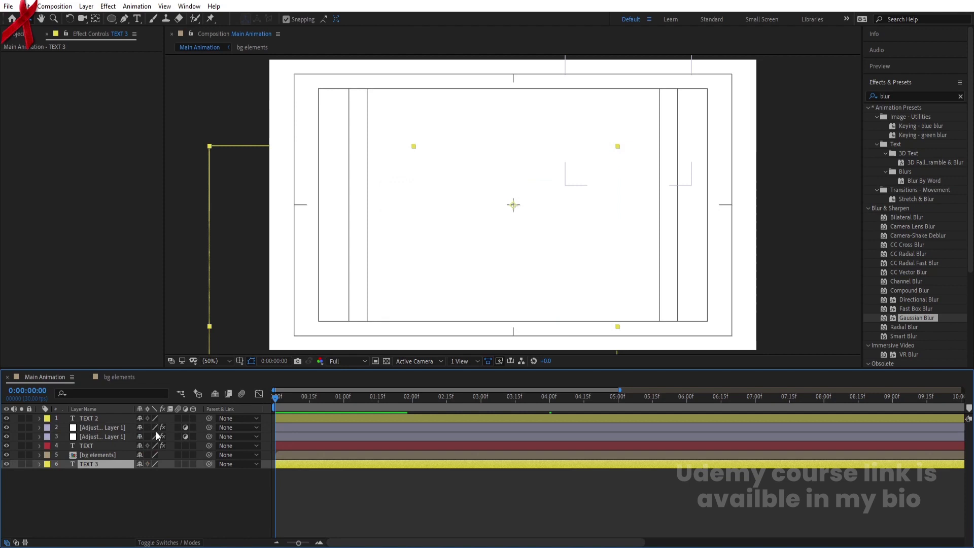
- Keyframe TEXT 3's Position at 0 s with the outline text offset to the right
key(p)
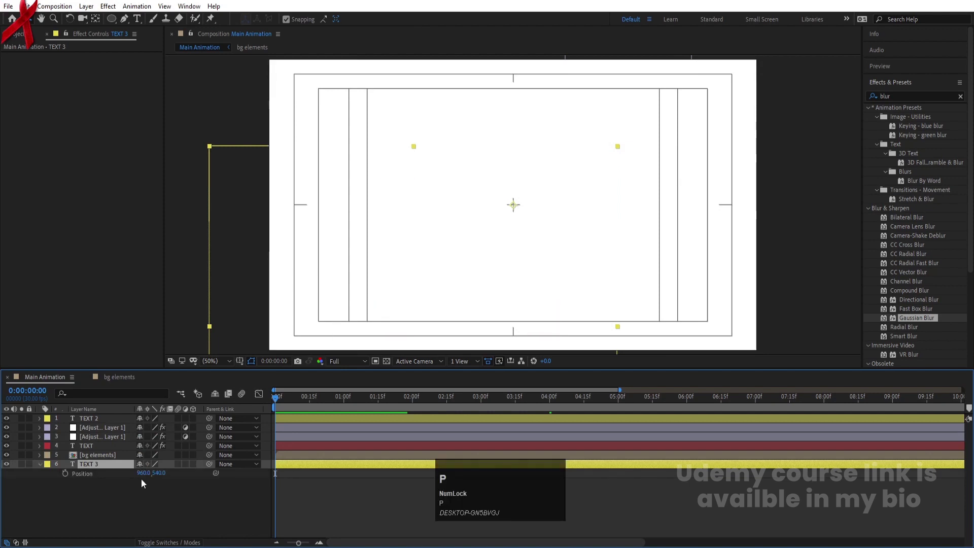
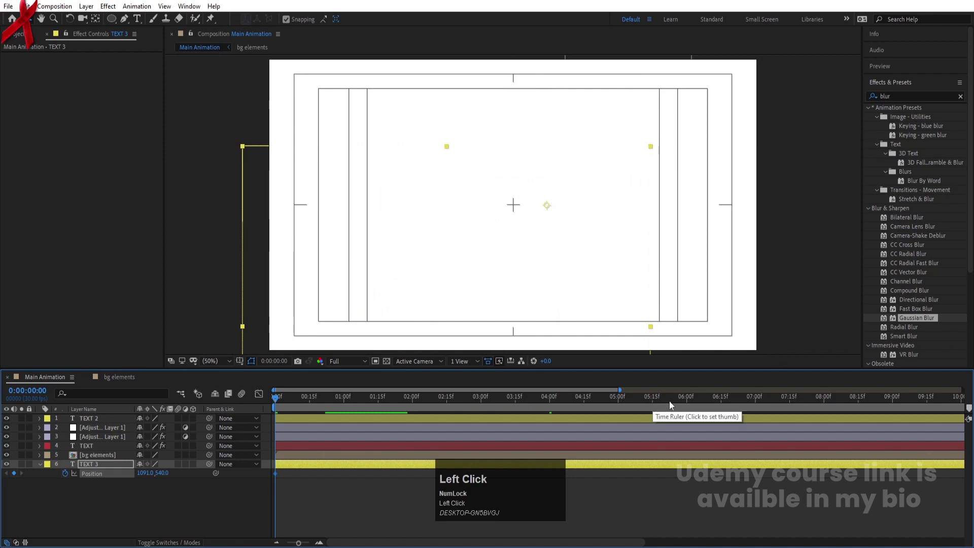
drag(690, 400, 310, 407)
key(space)
click(25, 469)
key(space)
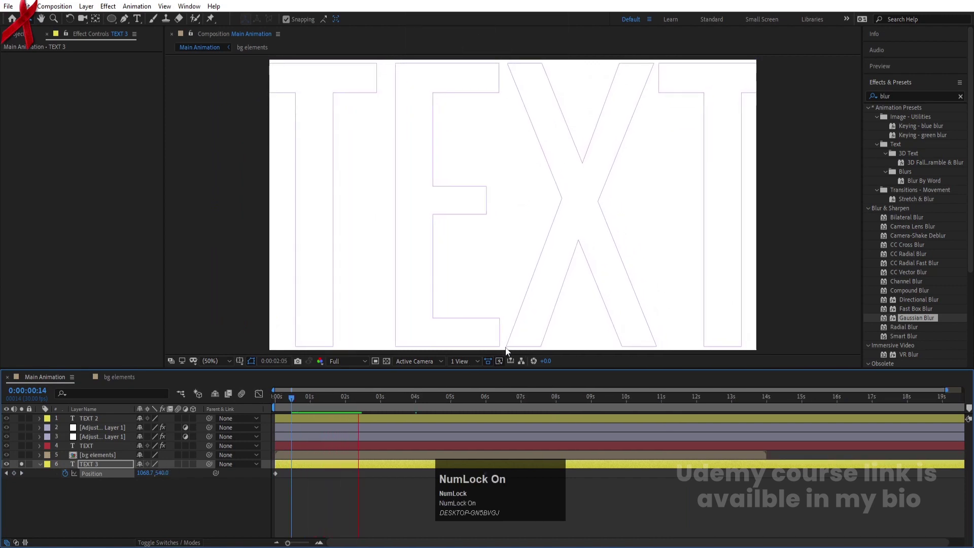
key(space)
- Add a later Position keyframe bringing the outline text back near X 960 and preview the slide
drag(350, 400, 28, 467)
key(space)
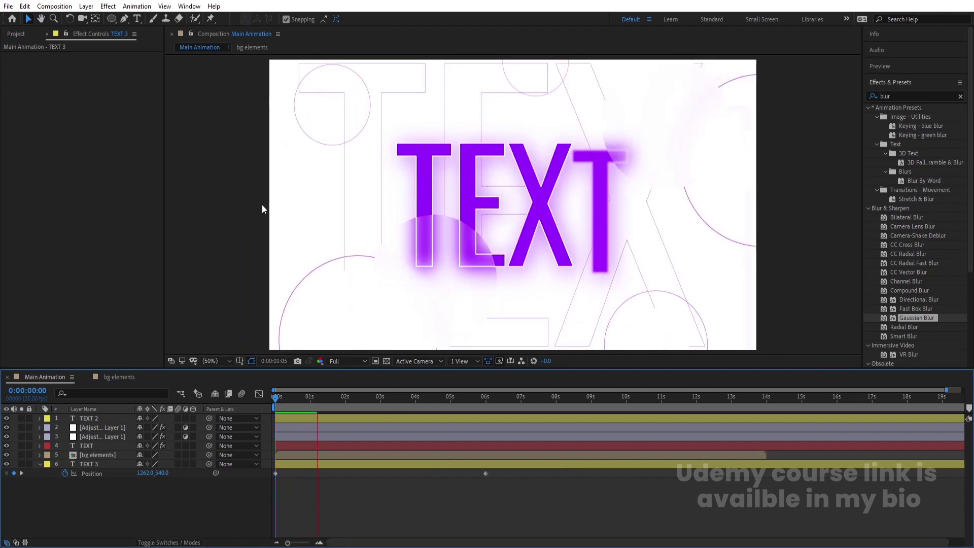
key(space)
click(306, 401)
key(space)
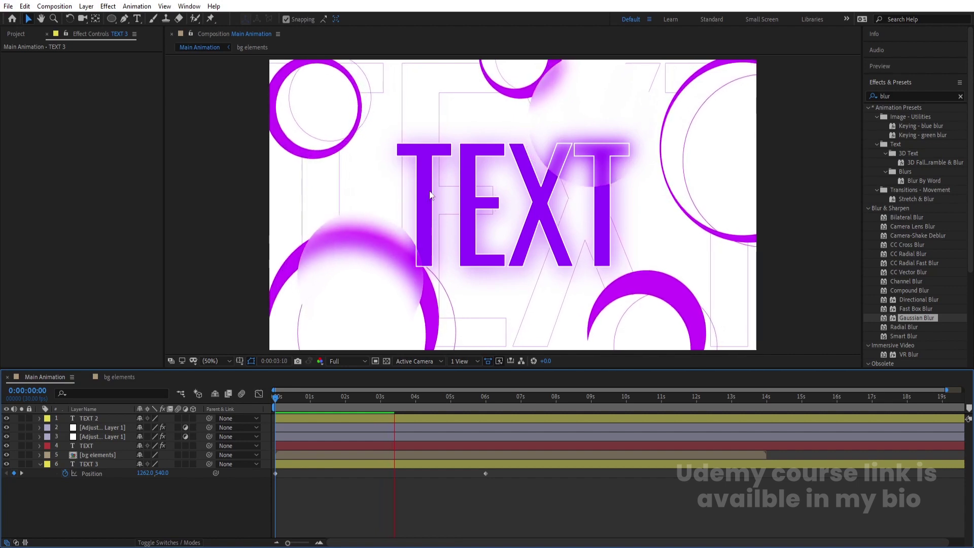
key(space)
drag(204, 430, 134, 477)
- Add null layer Null 2 and parent every other layer to it
right_click(113, 495)
click(135, 381)
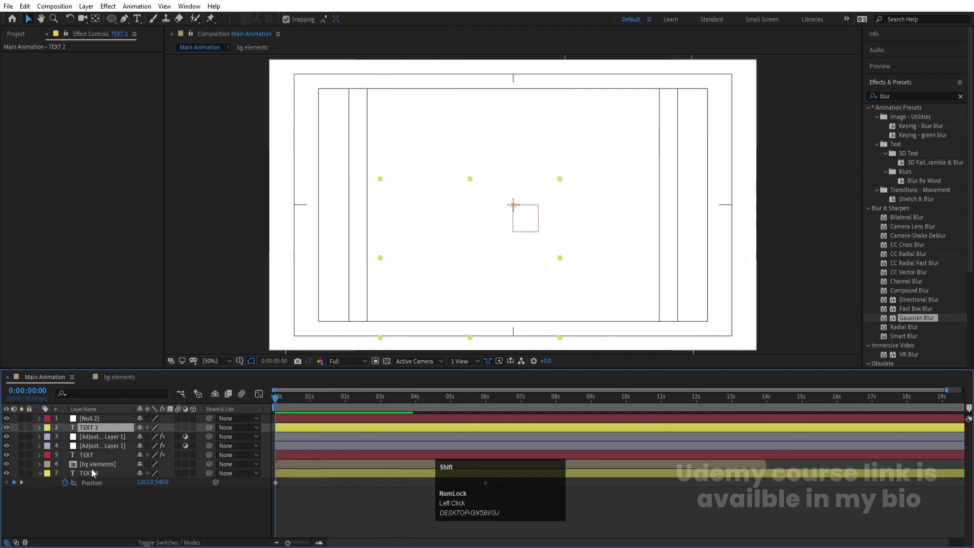
click(92, 478)
drag(136, 432, 129, 514)
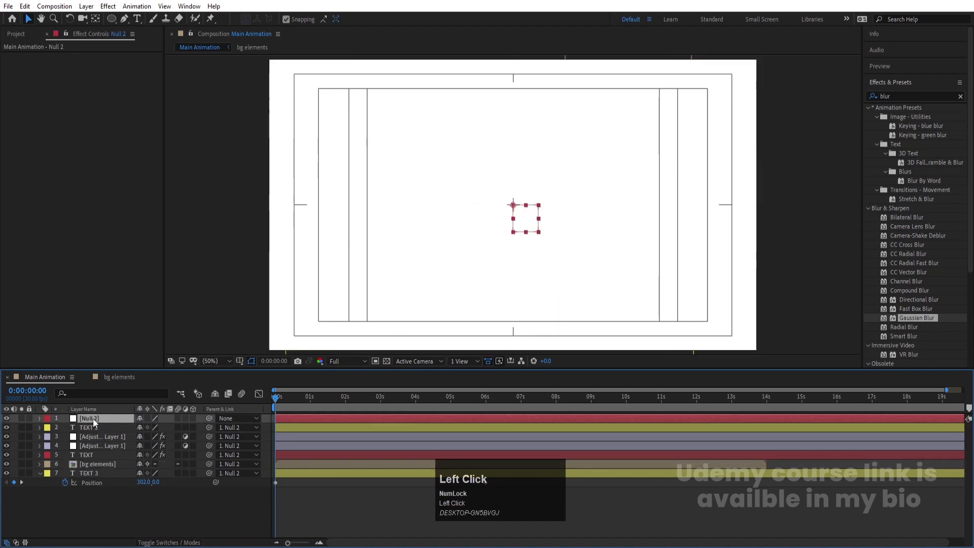
- Keyframe Null 2's Scale from 100% at 0 s to 85% at 6 s and preview the zoom-out
key(s)
click(69, 432)
key(k)
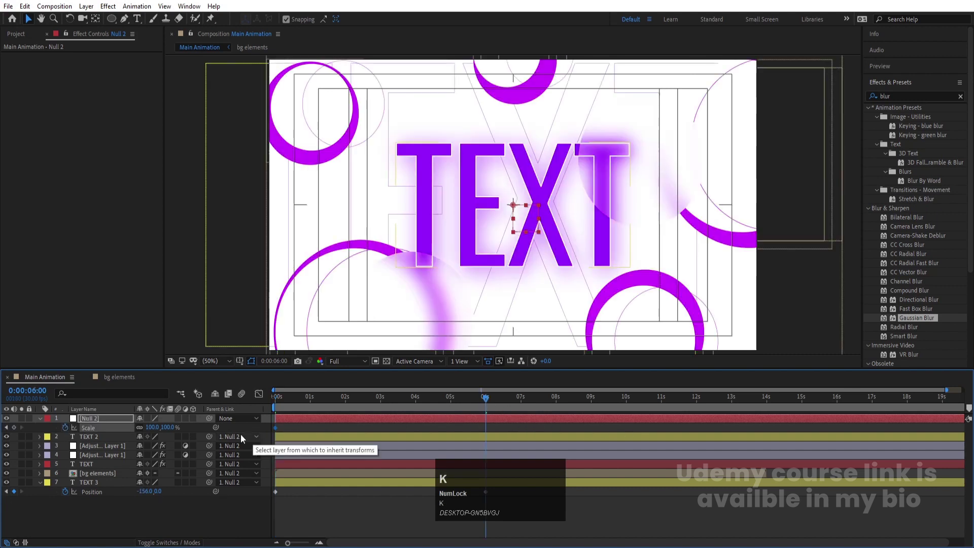
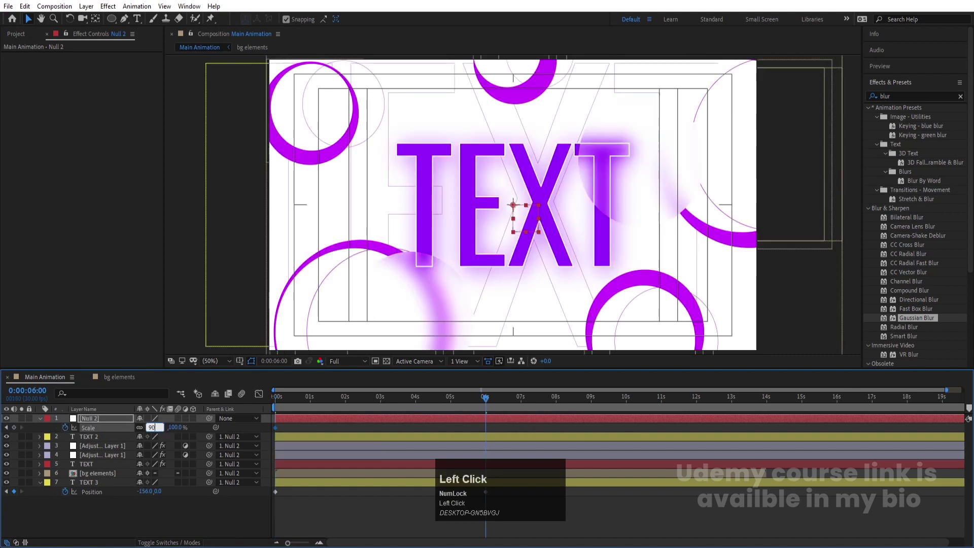
key(Return)
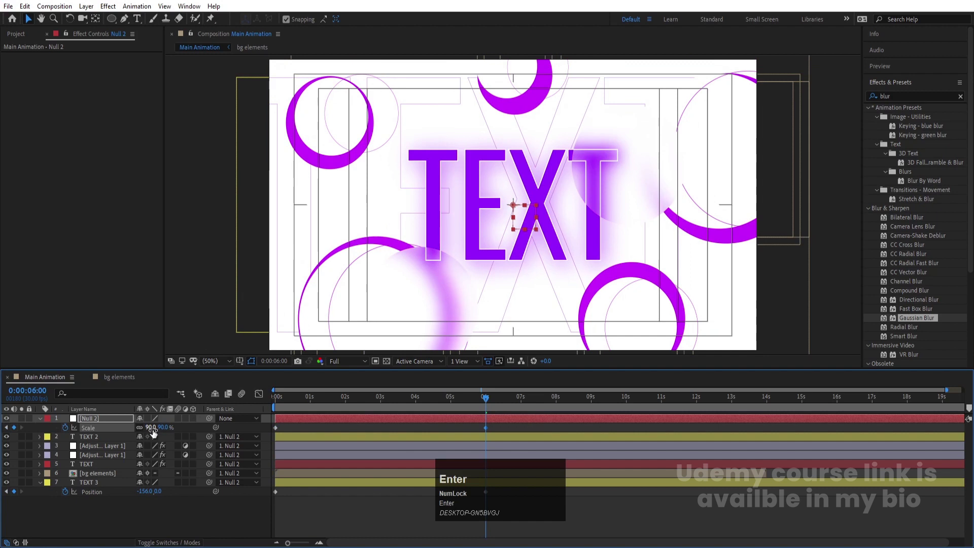
key(Return)
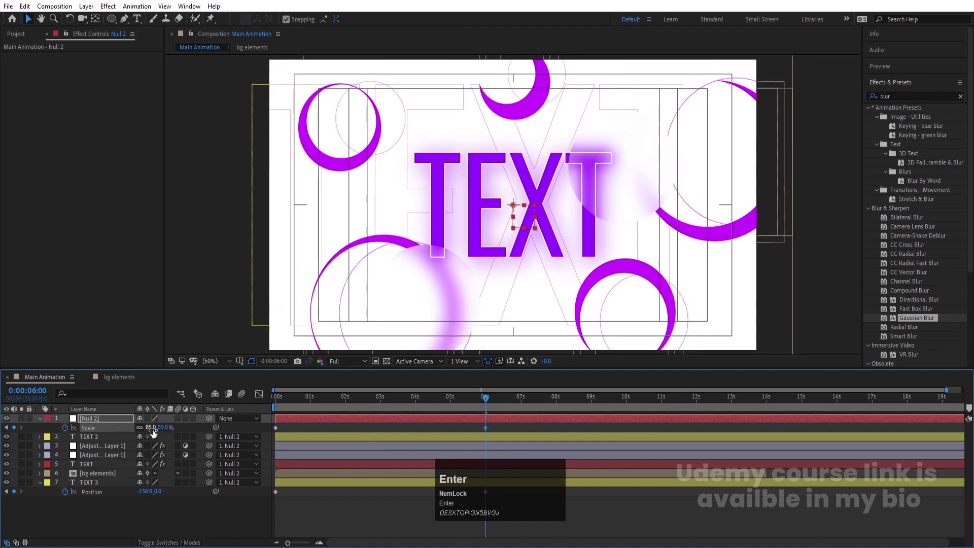
key(n)
key(space)
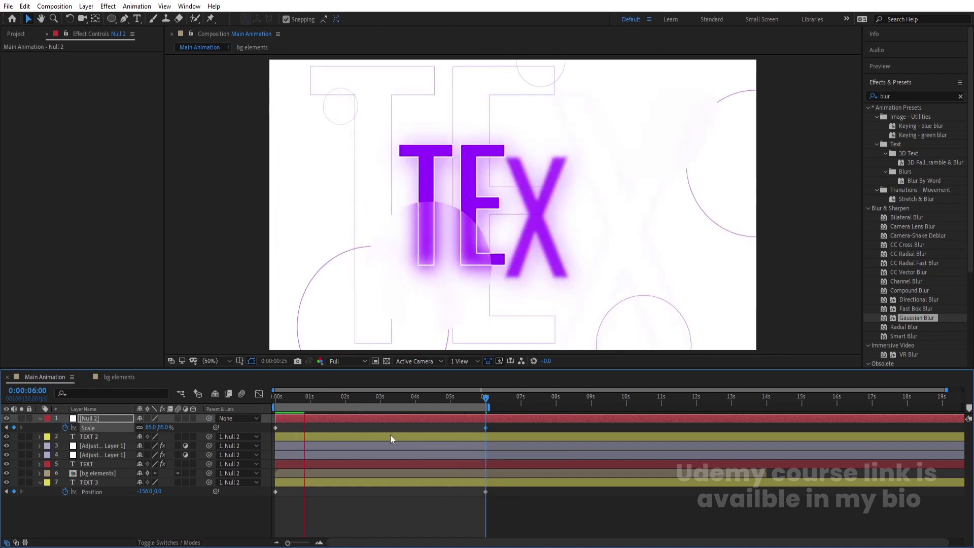